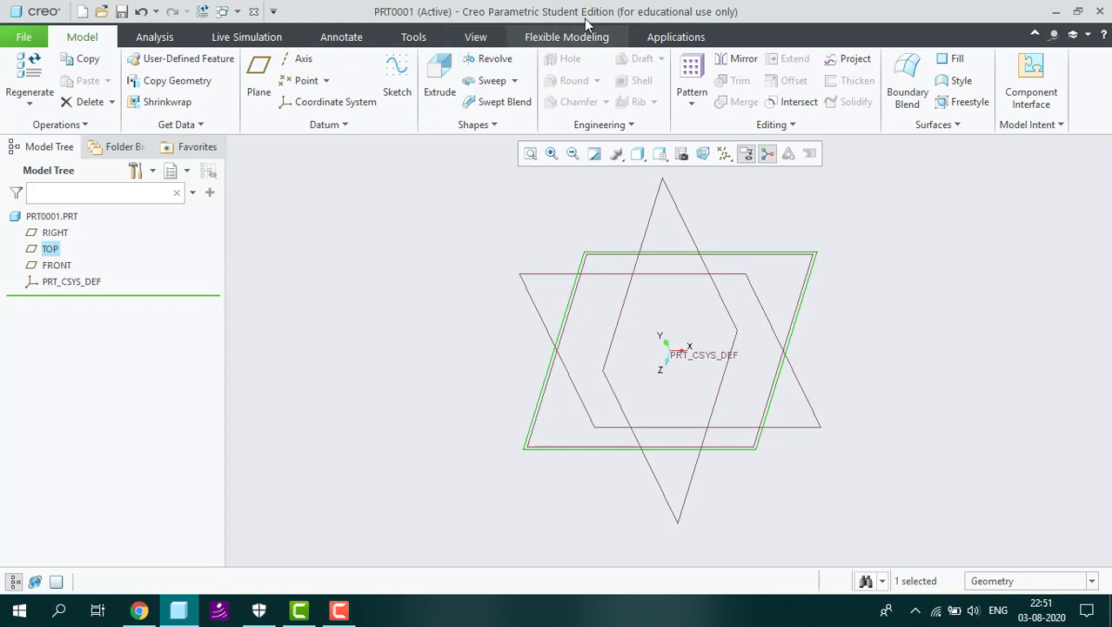
# Step: Begin a sketch on a datum plane for the block's base rectangle
pyautogui.moveTo(393, 79); pyautogui.dragTo(704, 159)
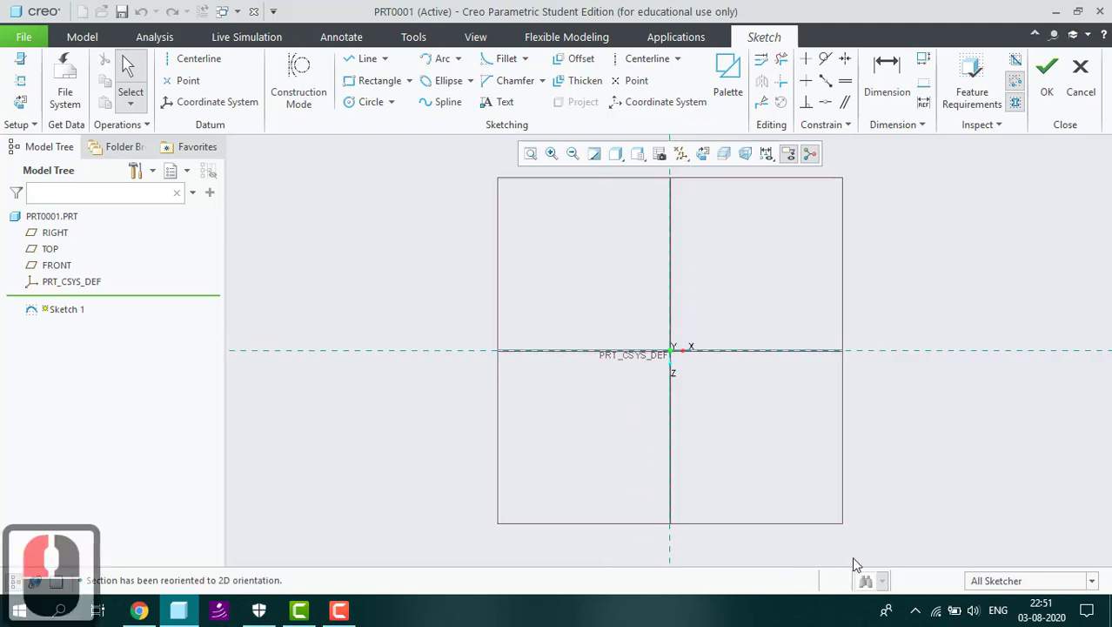
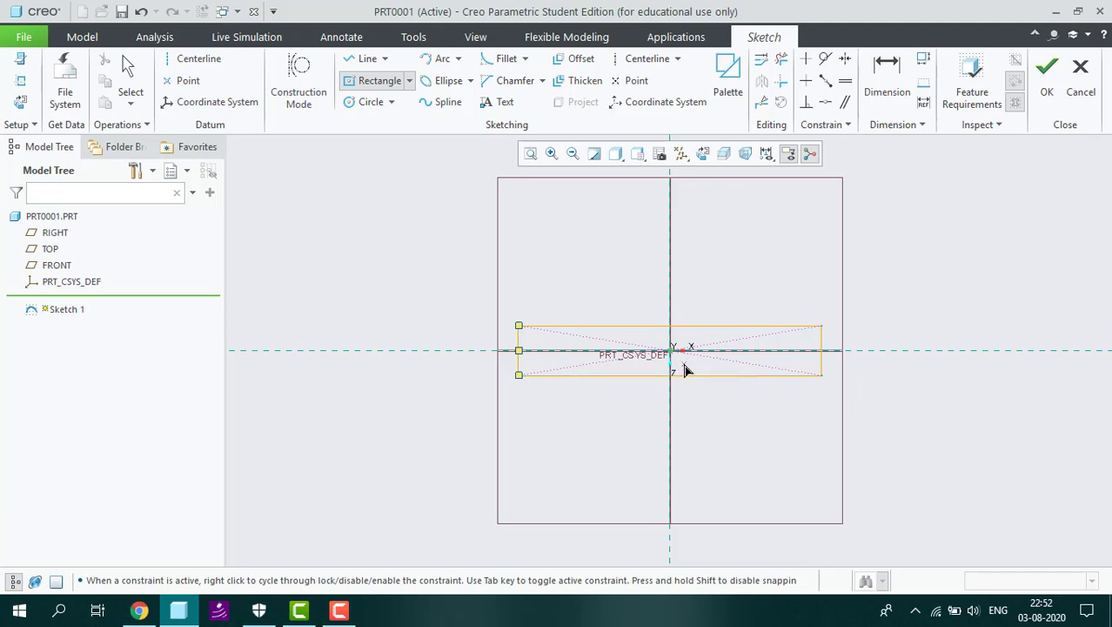
# Step: Set the rectangle's width dimension to 82
pyautogui.press('Escape')
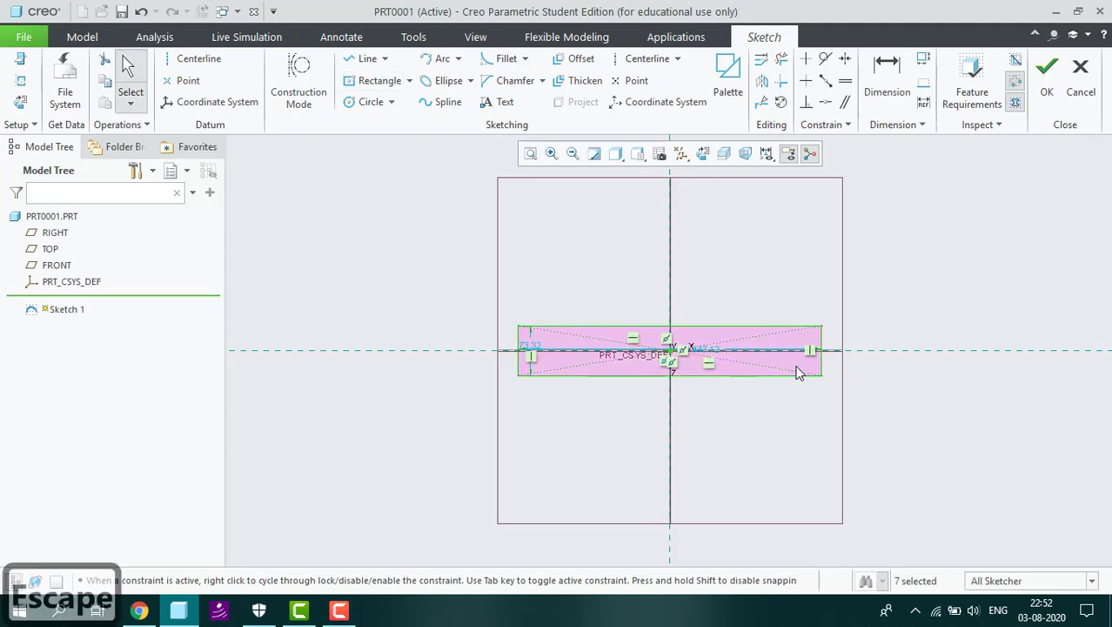
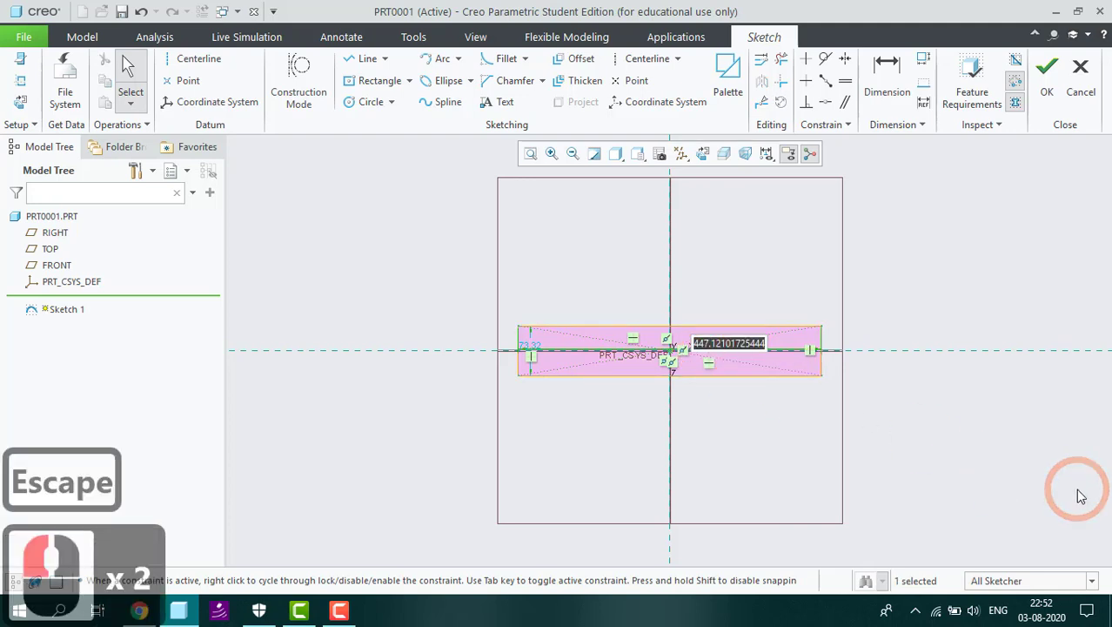
pyautogui.press('8')
pyautogui.press('2')
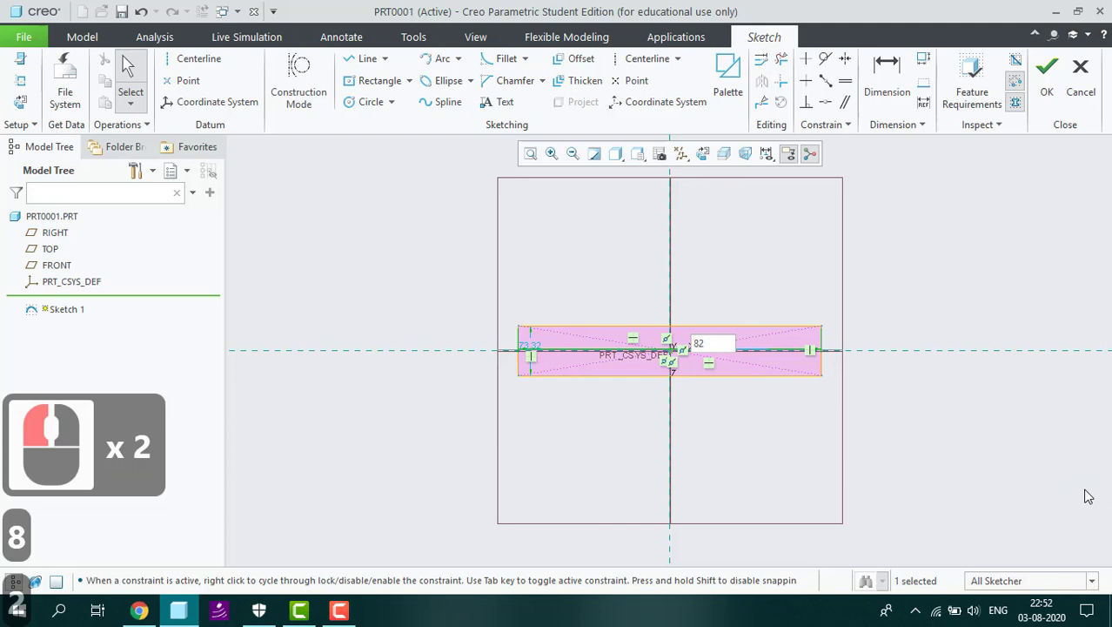
pyautogui.press('Return')
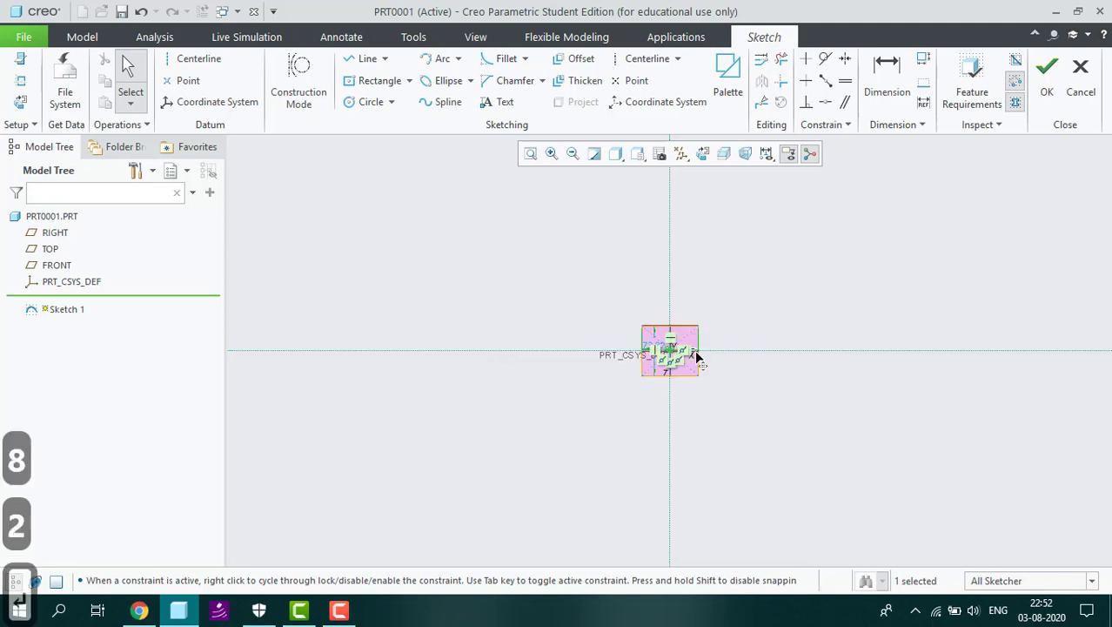
# Step: Set the rectangle's height dimension to 15, leaving a narrow strip
pyautogui.middleClick(713, 353)
pyautogui.middleClick(713, 353)
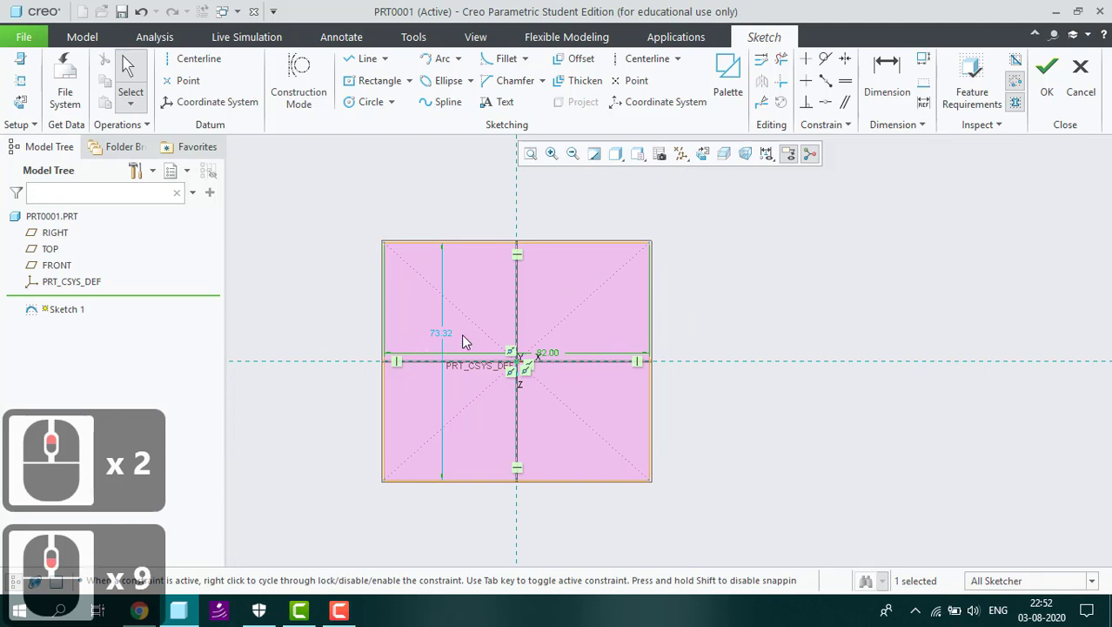
pyautogui.doubleClick(453, 340)
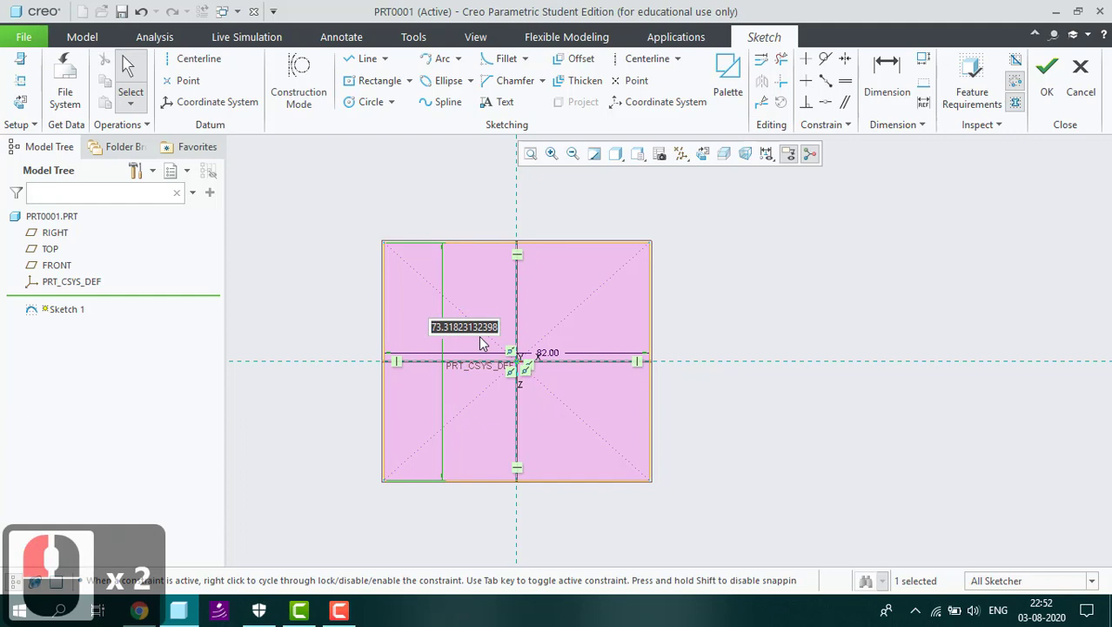
pyautogui.press('1')
pyautogui.press('5')
pyautogui.press('Return')
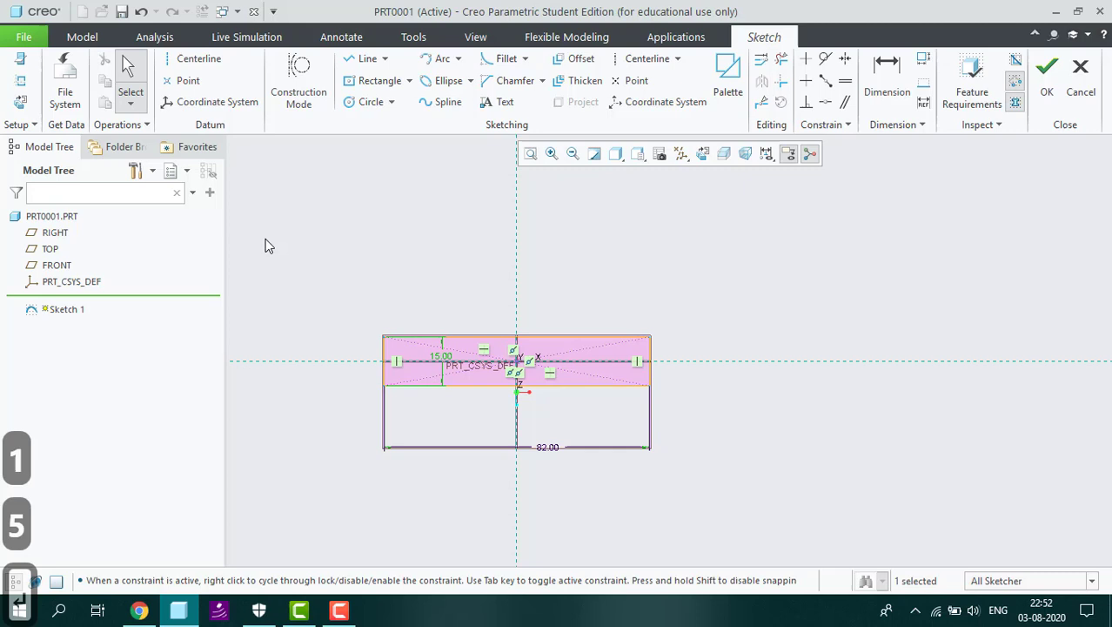
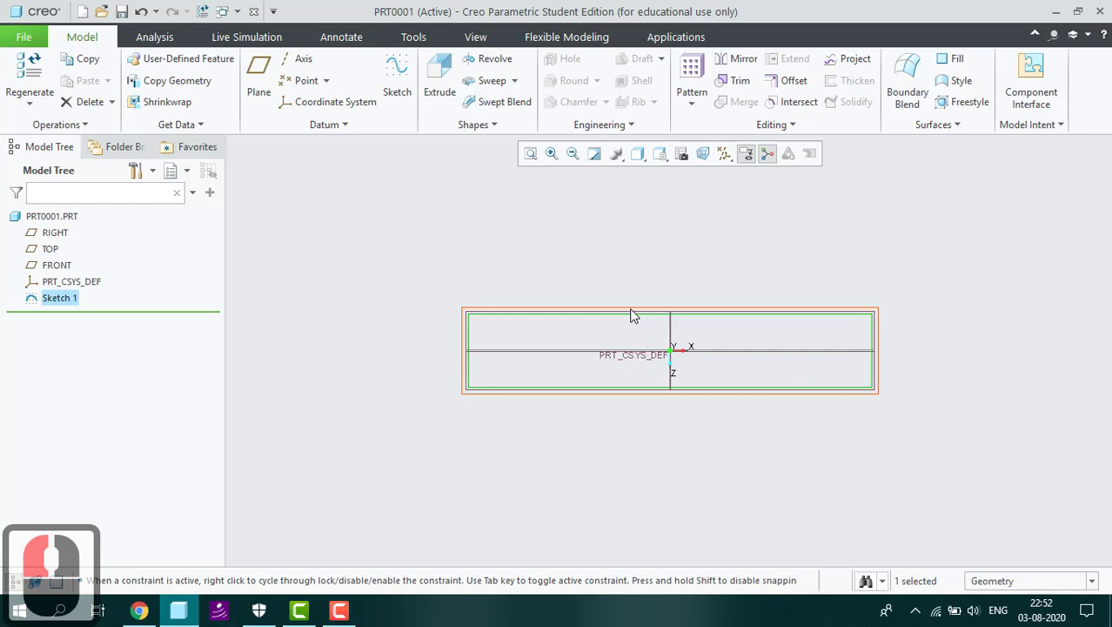
# Step: Extrude the rectangle symmetrically about the sketch plane and edit its depth value
pyautogui.press('ctrl+d')
pyautogui.moveTo(637, 316); pyautogui.dragTo(453, 75)
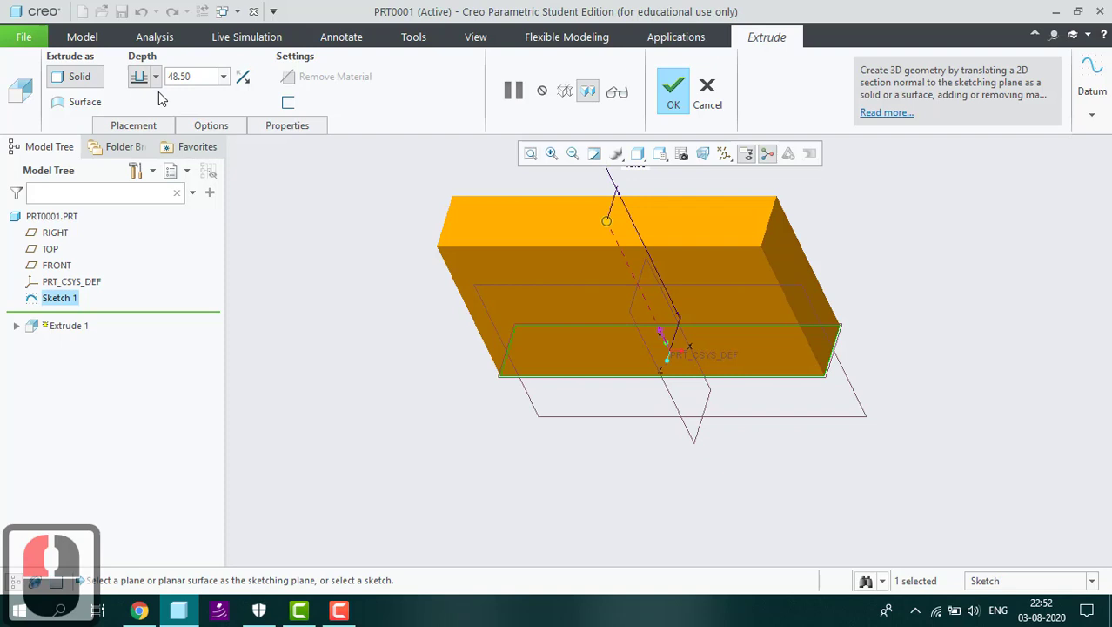
pyautogui.click(157, 80)
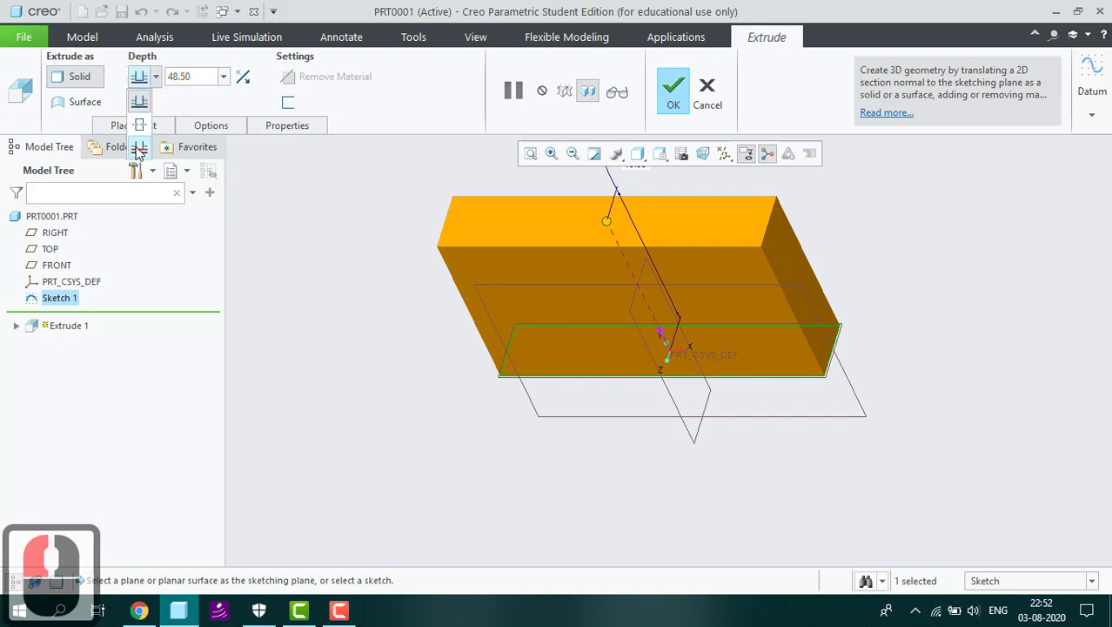
pyautogui.click(144, 138)
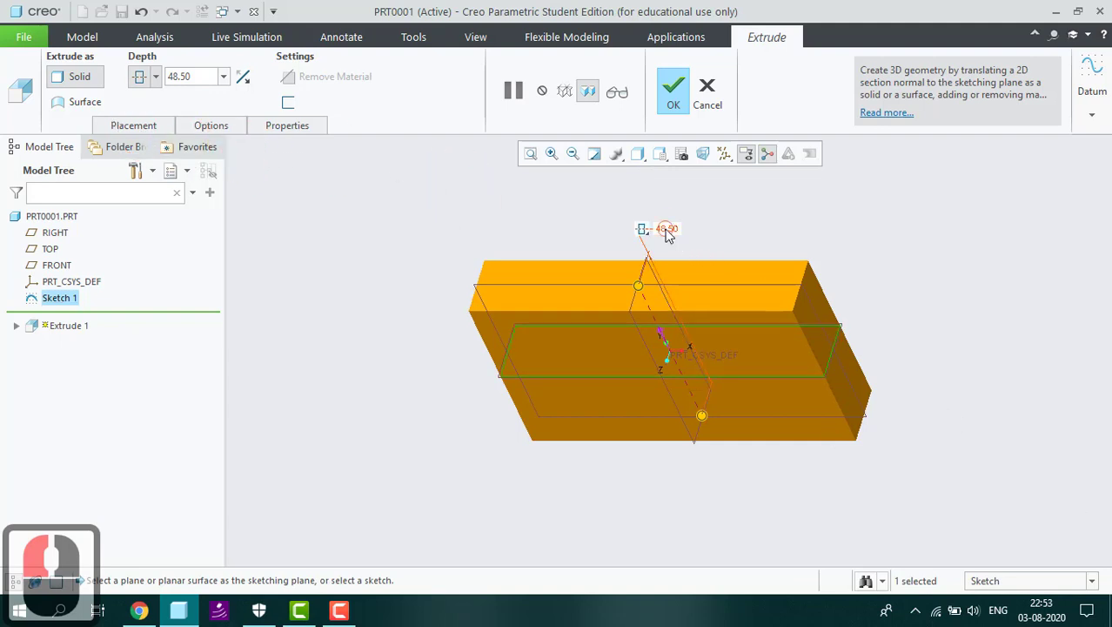
pyautogui.doubleClick(672, 236)
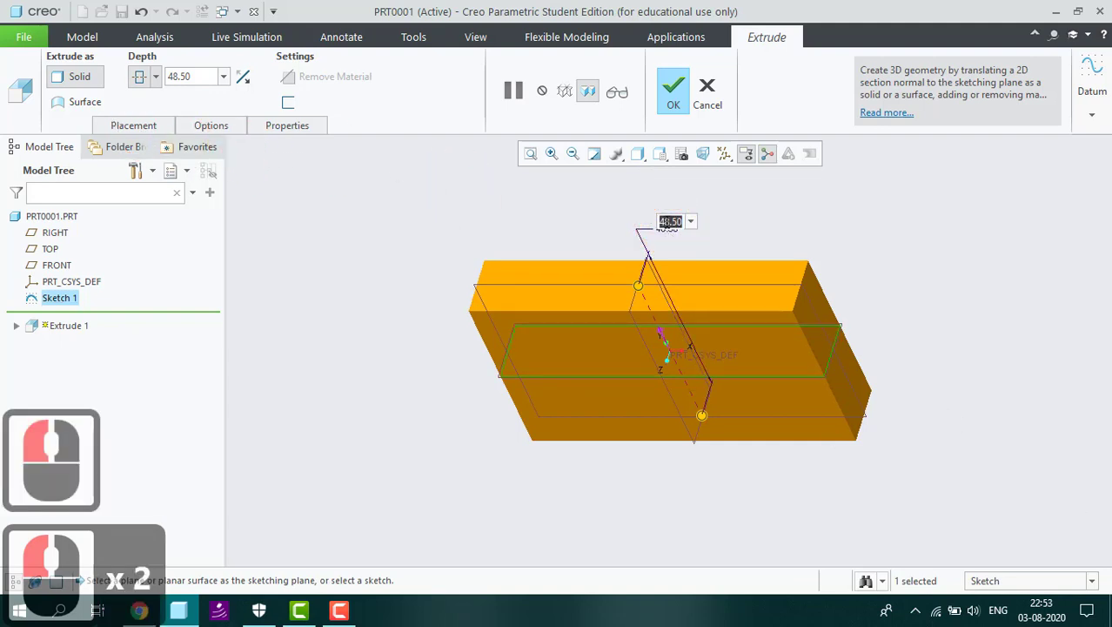
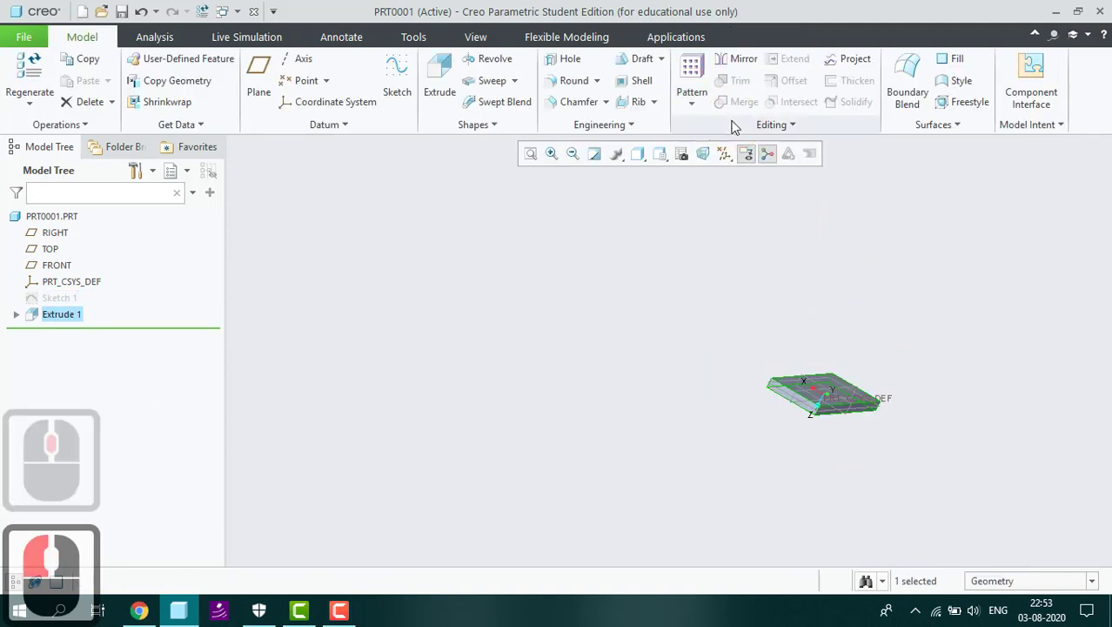
# Step: Select the block's long side face as the surface for the next feature
pyautogui.press('ctrl+d')
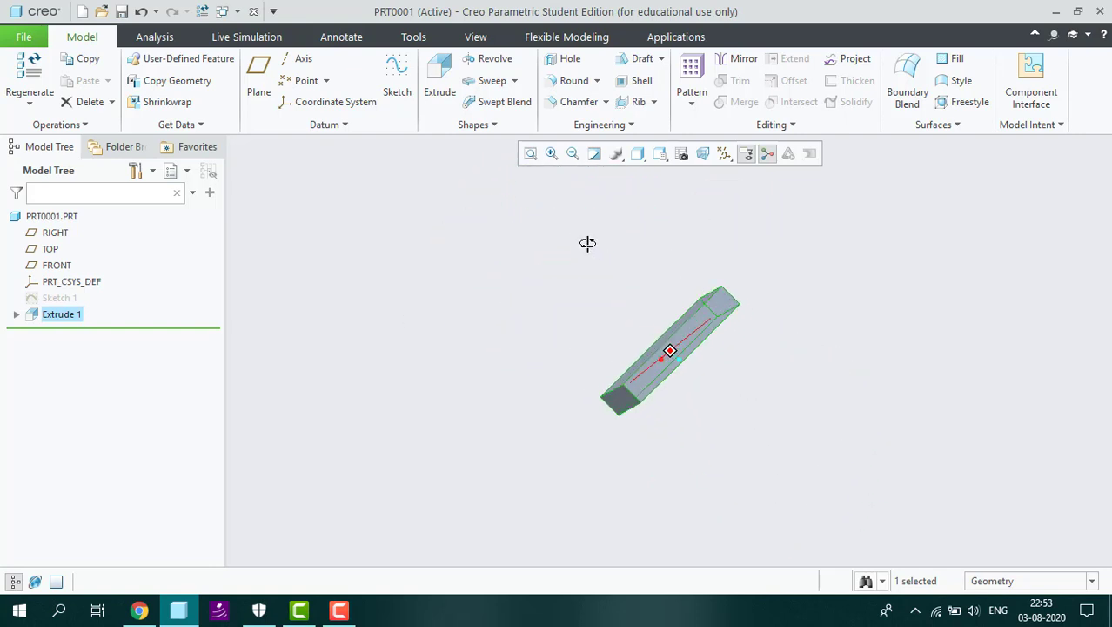
pyautogui.middleClick(599, 258)
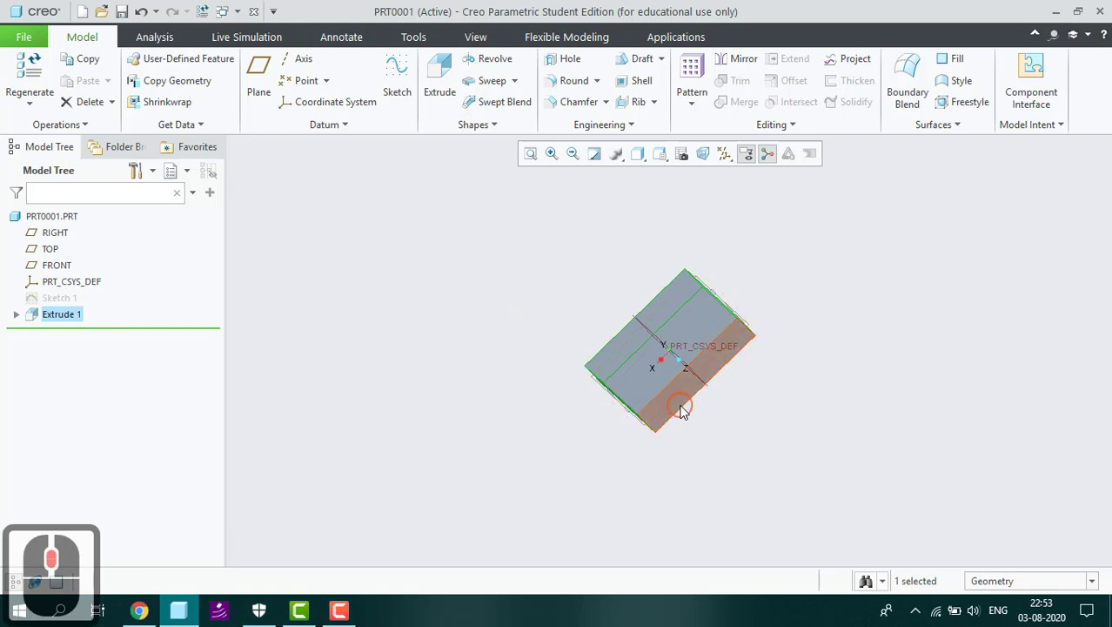
pyautogui.click(686, 411)
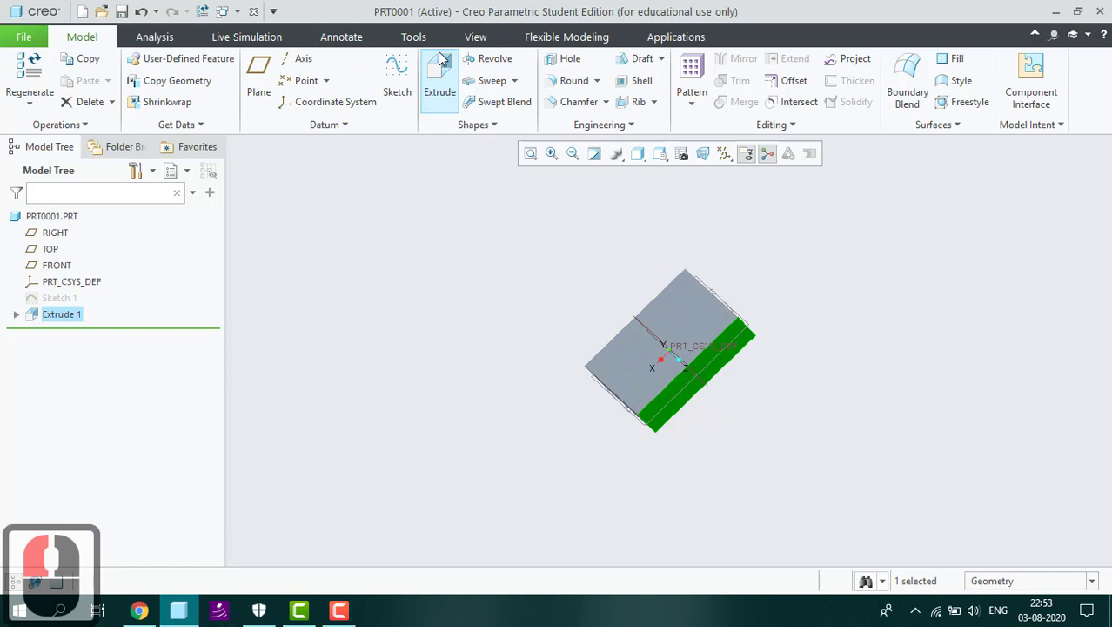
# Step: Start an extrusion sketch on that face, referencing the block's end, top and bottom edges, and solve them
pyautogui.click(401, 78)
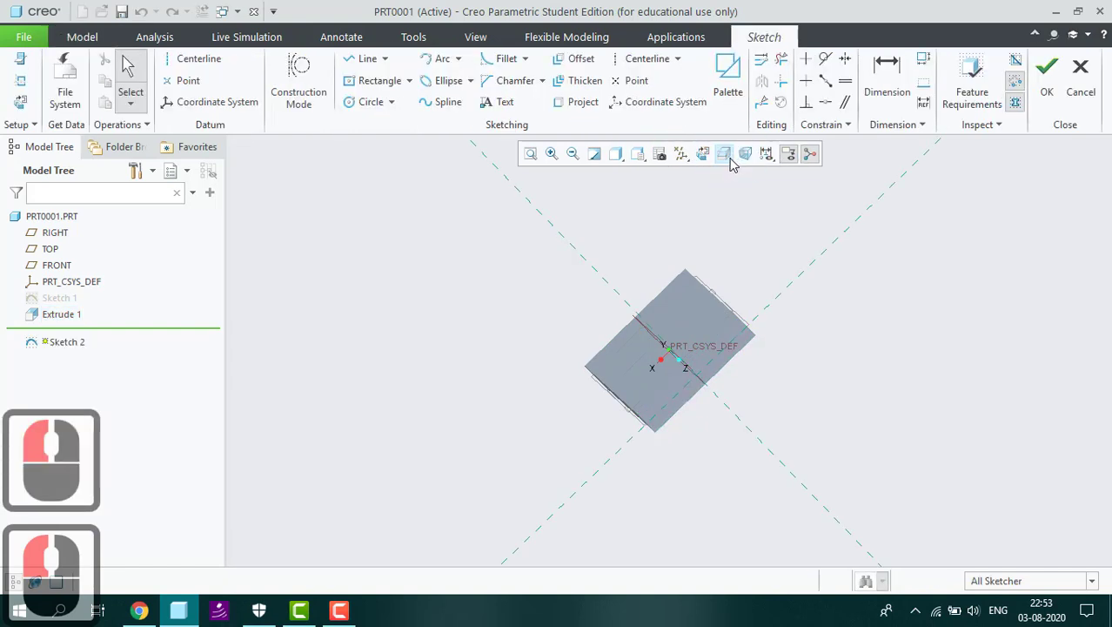
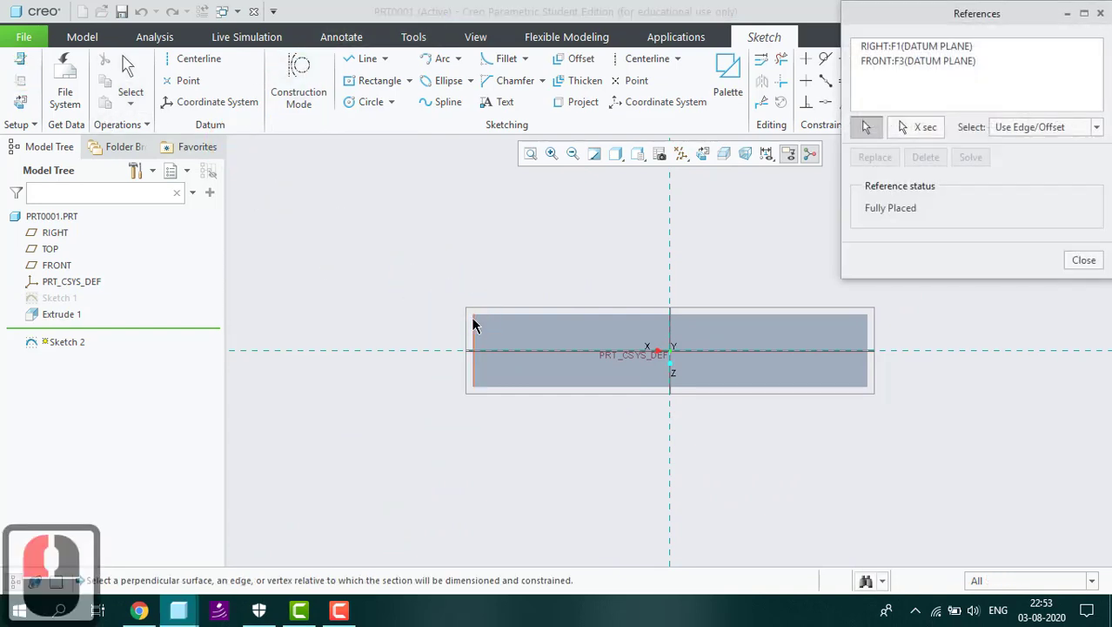
pyautogui.click(478, 327)
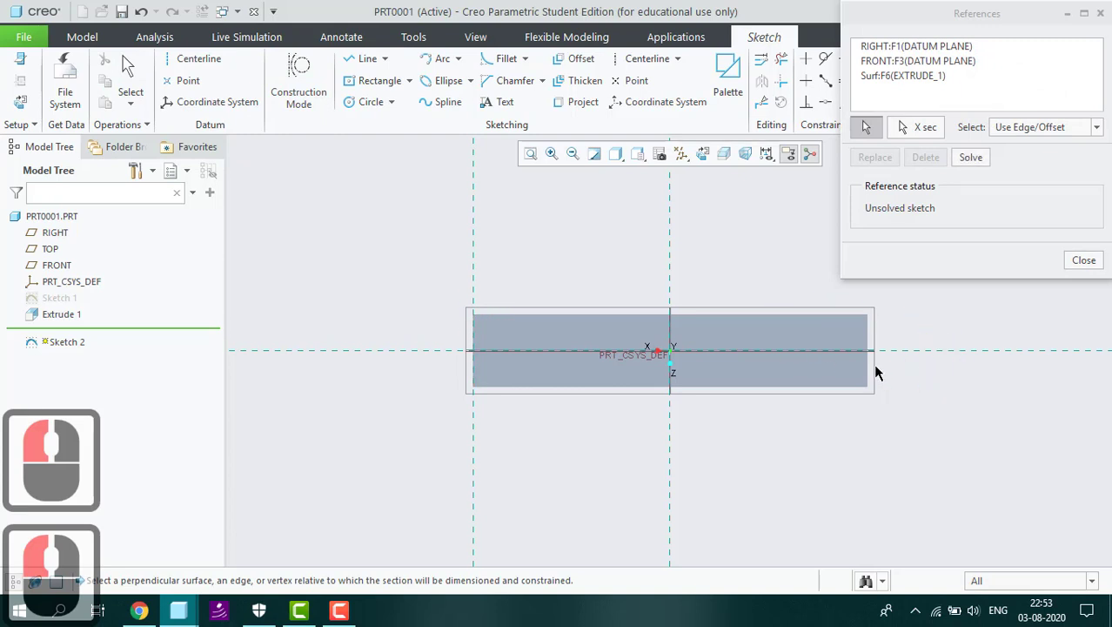
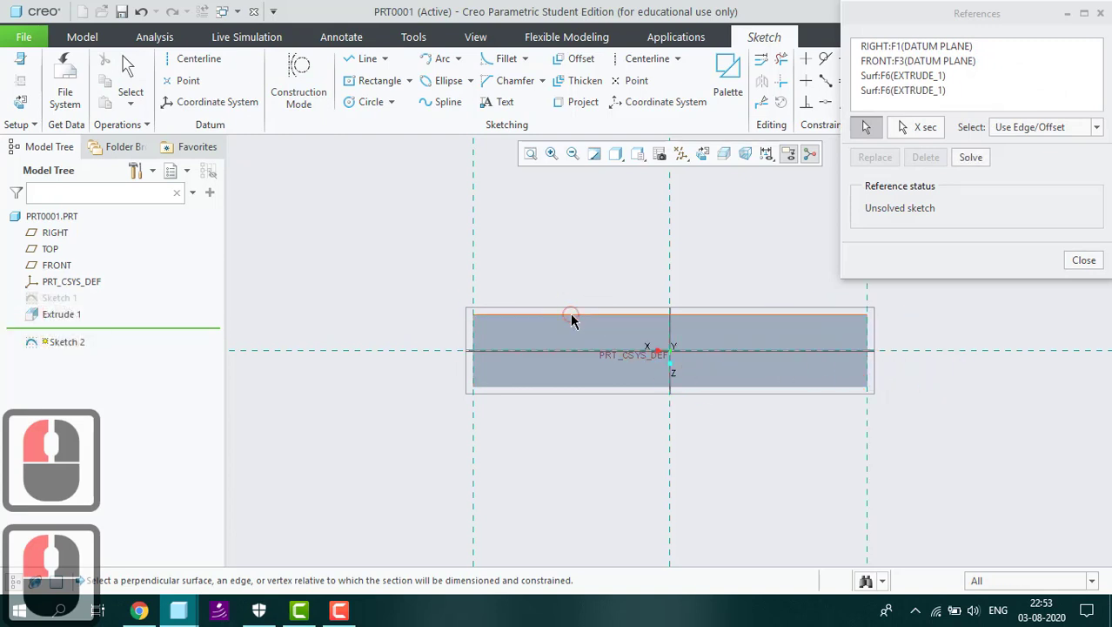
pyautogui.click(578, 317)
pyautogui.click(589, 386)
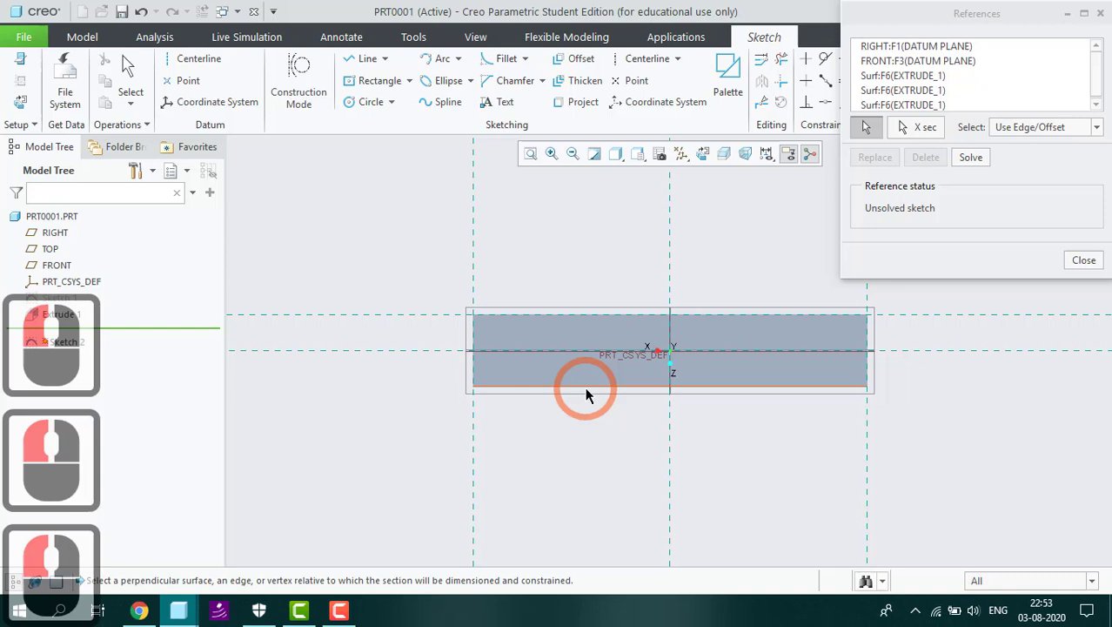
pyautogui.click(592, 392)
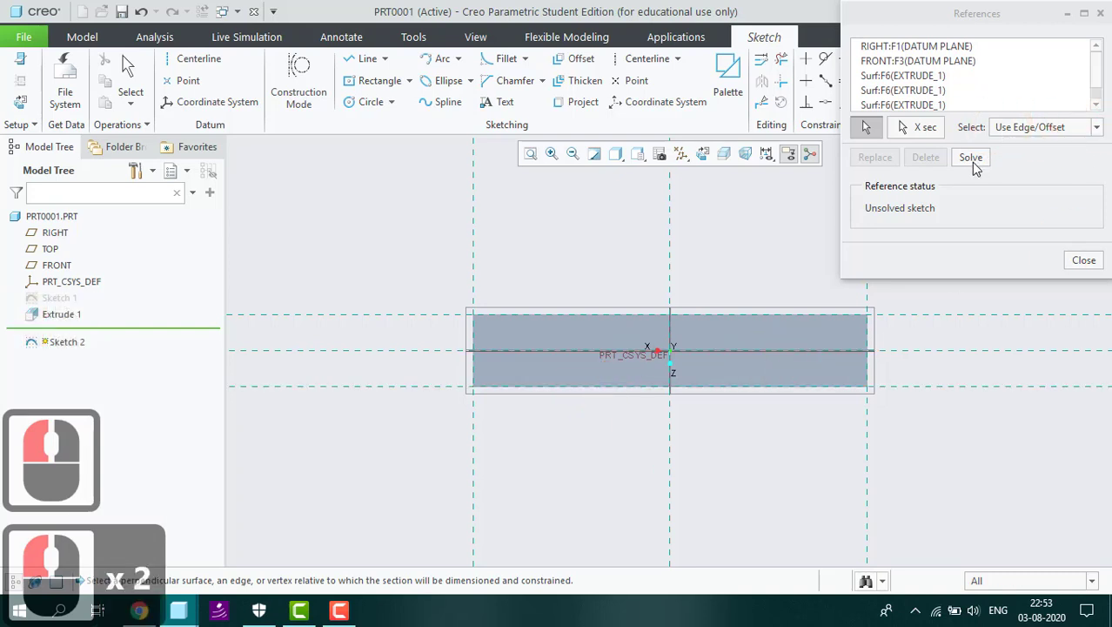
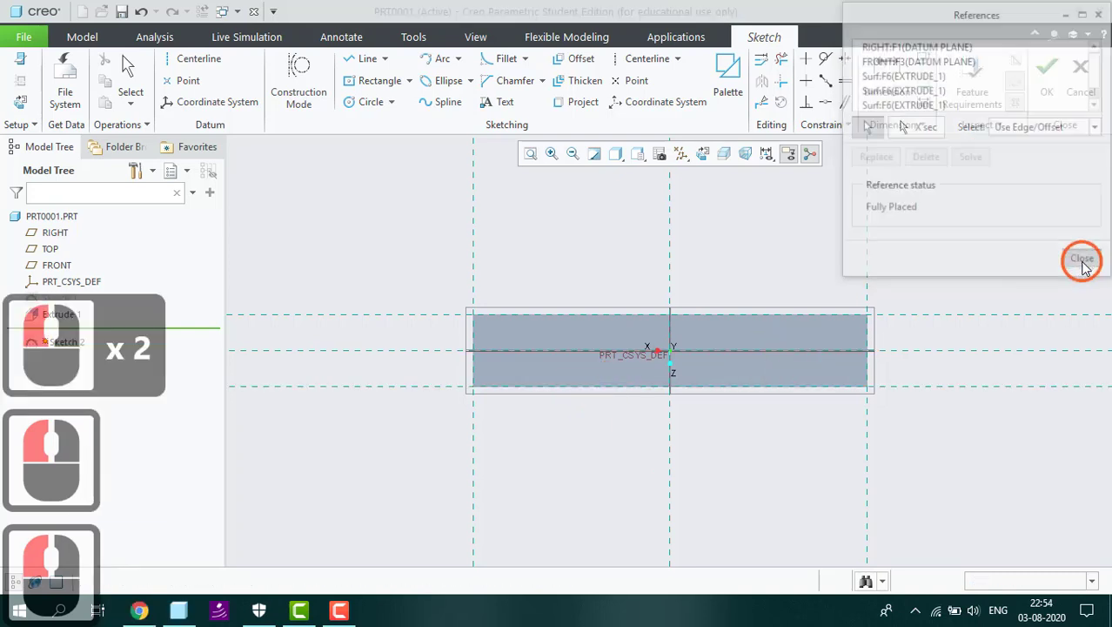
pyautogui.click(1028, 256)
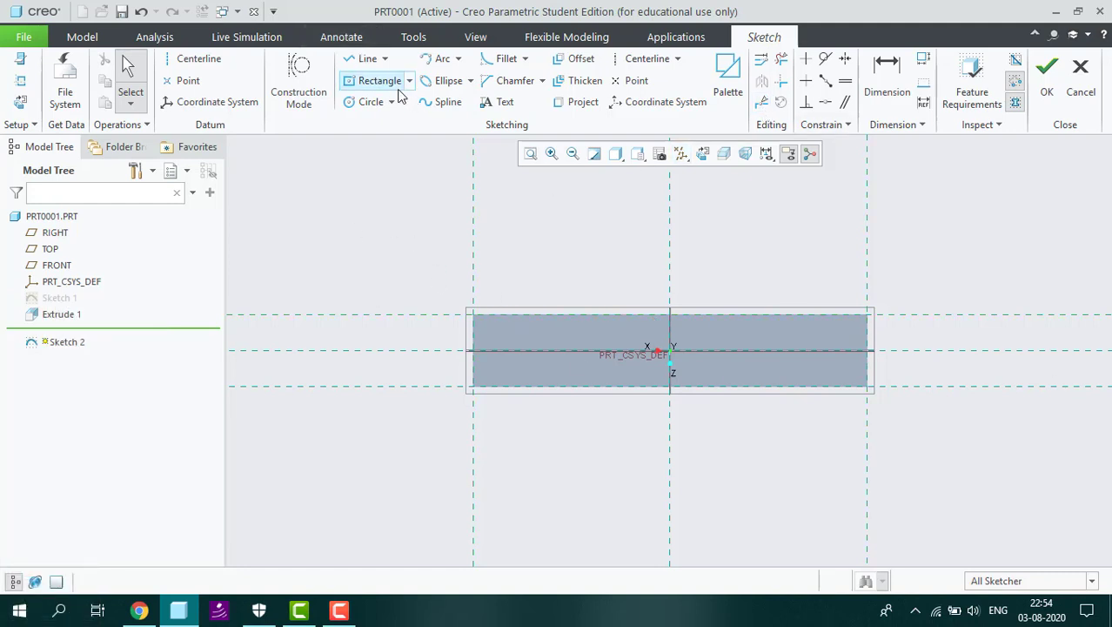
# Step: Sketch a small rectangle near the block's left end dimensioned 3 by 12
pyautogui.click(414, 89)
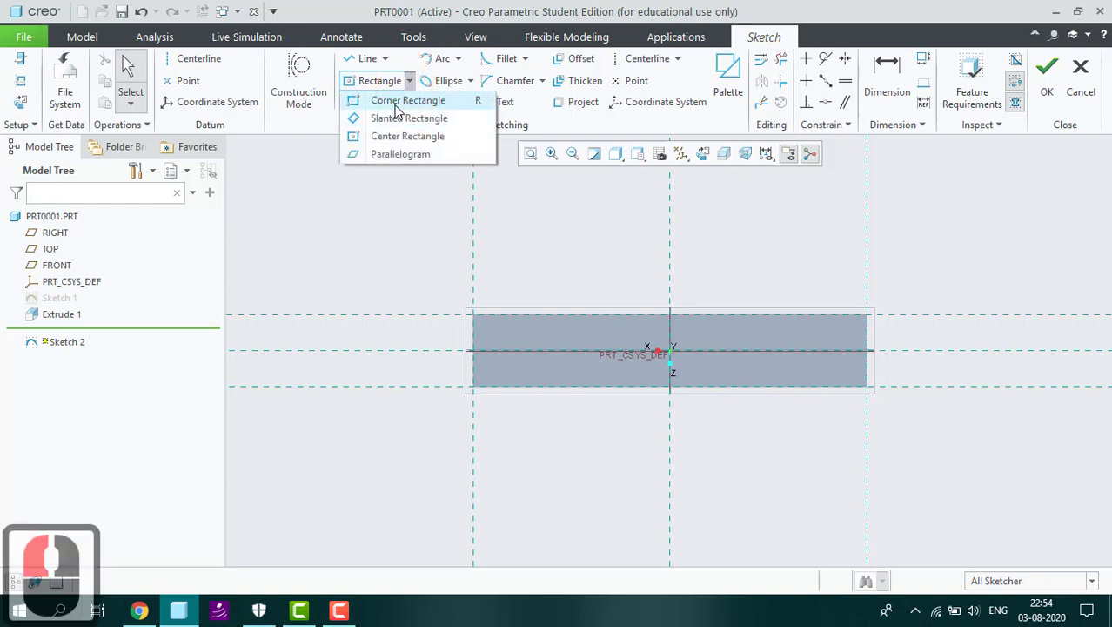
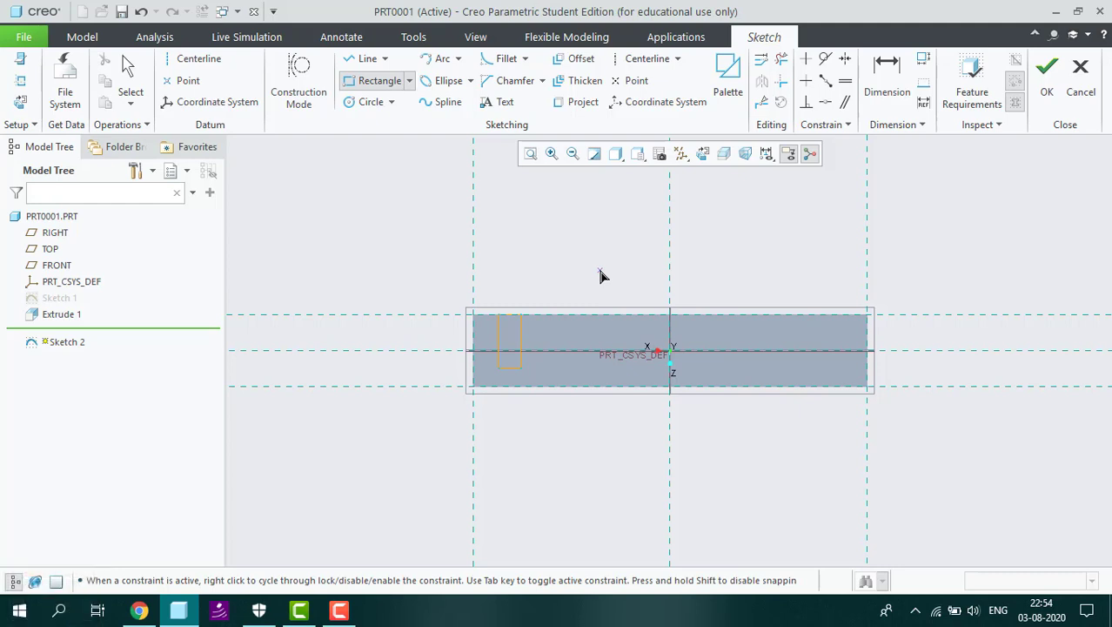
pyautogui.press('Escape')
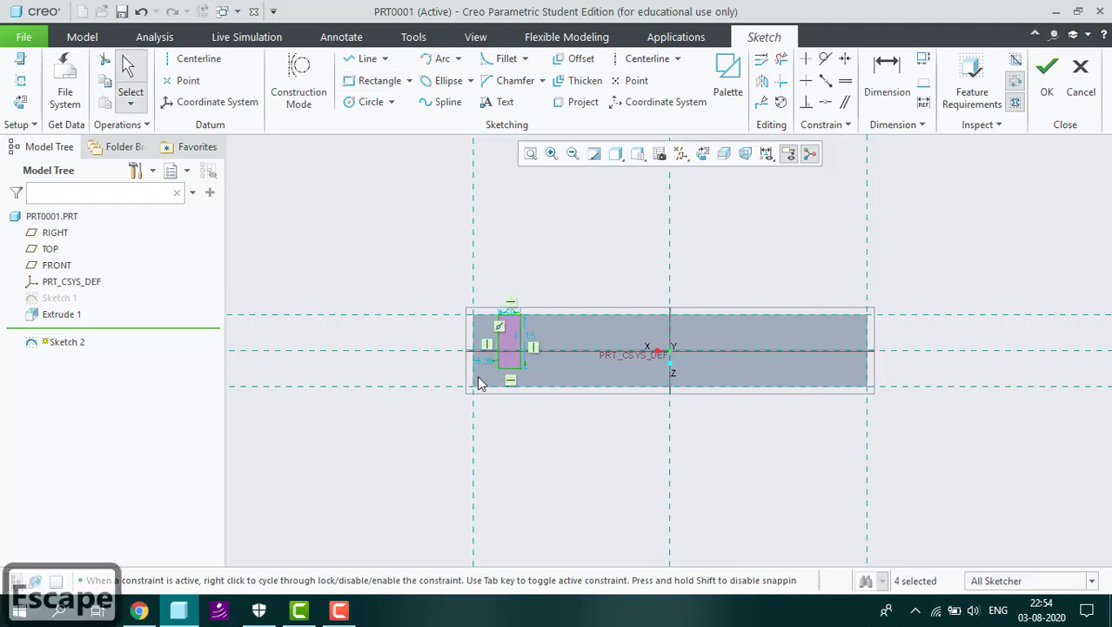
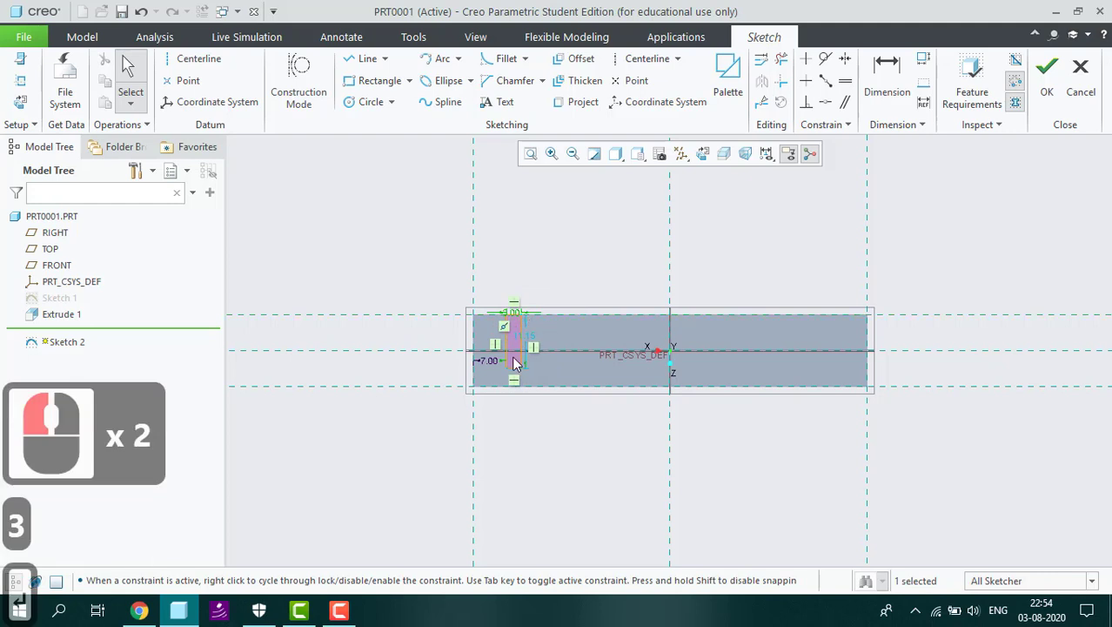
pyautogui.write('3')
pyautogui.doubleClick(526, 340)
pyautogui.write('12')
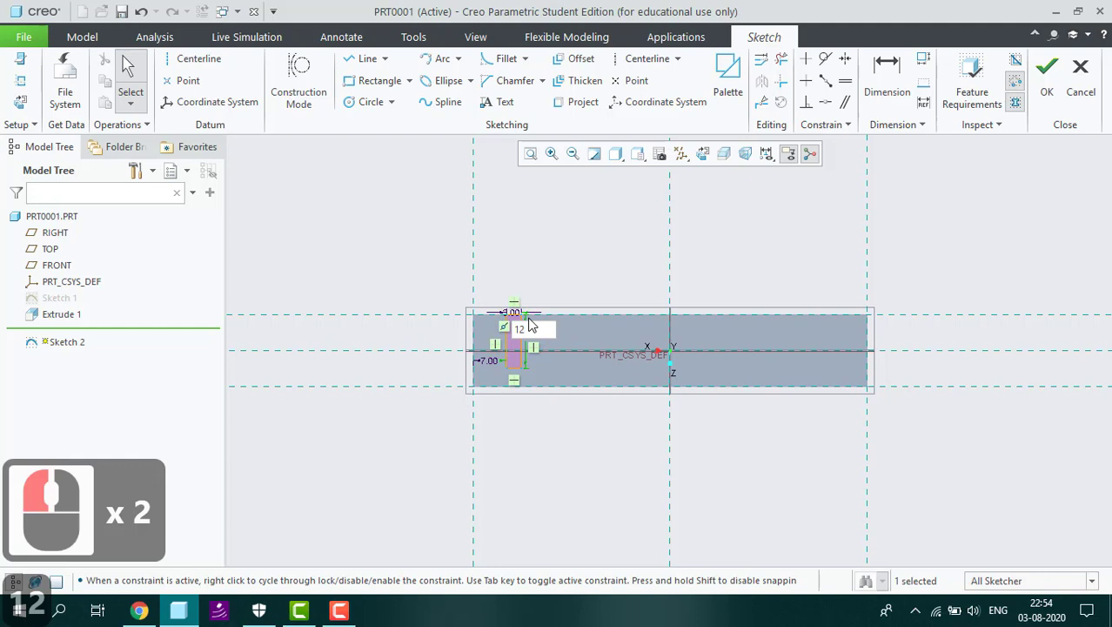
pyautogui.press('Return')
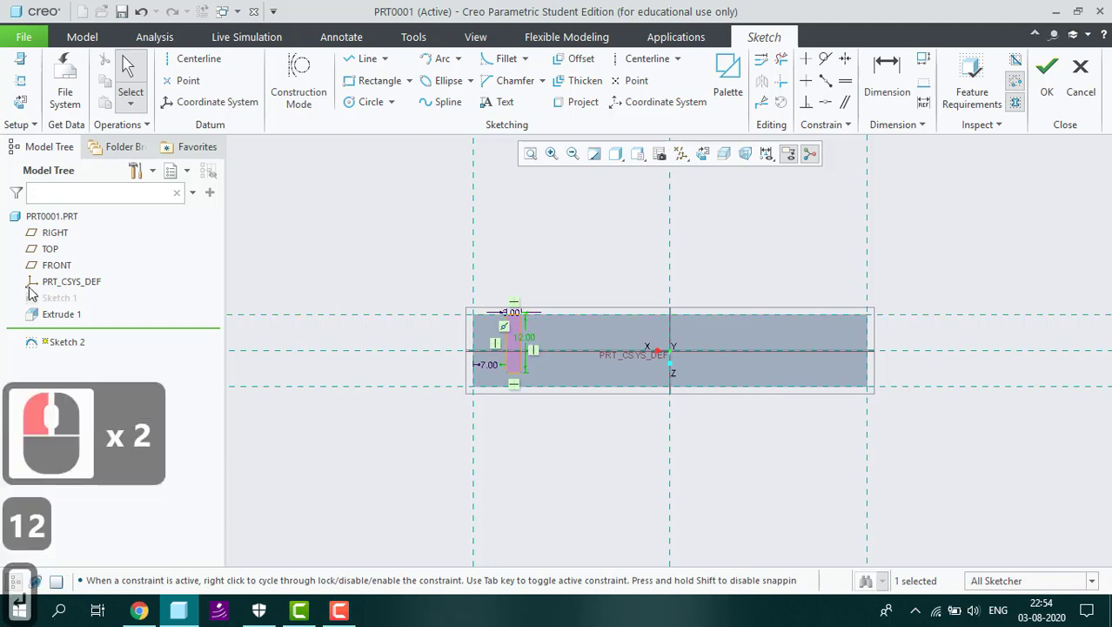
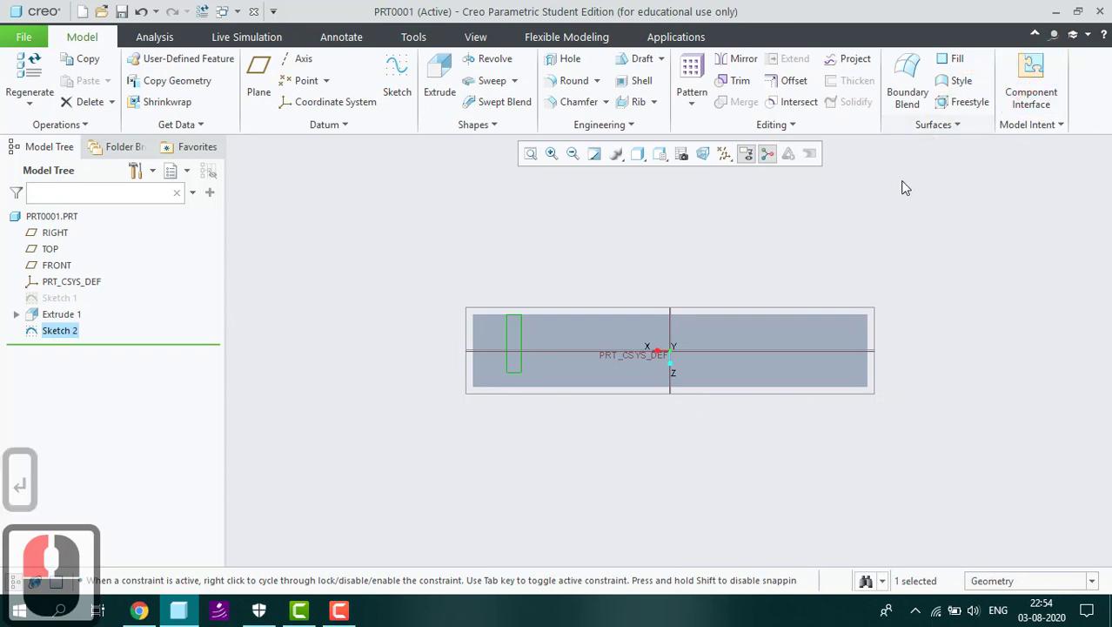
# Step: Return to a 3D view of the block with the slot outline on its face
pyautogui.press('ctrl+d')
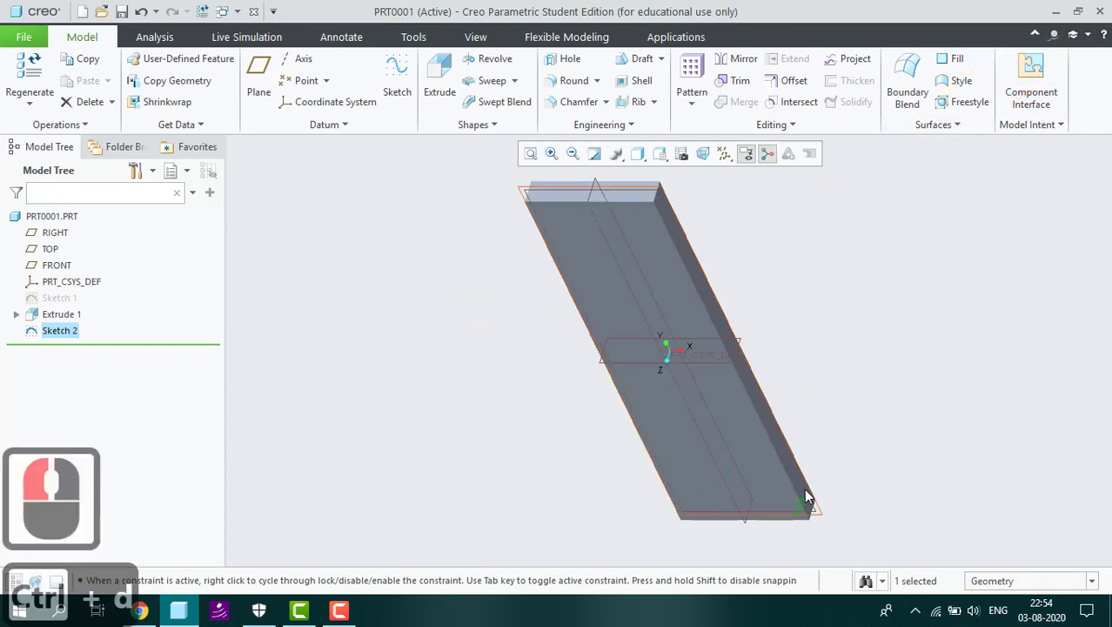
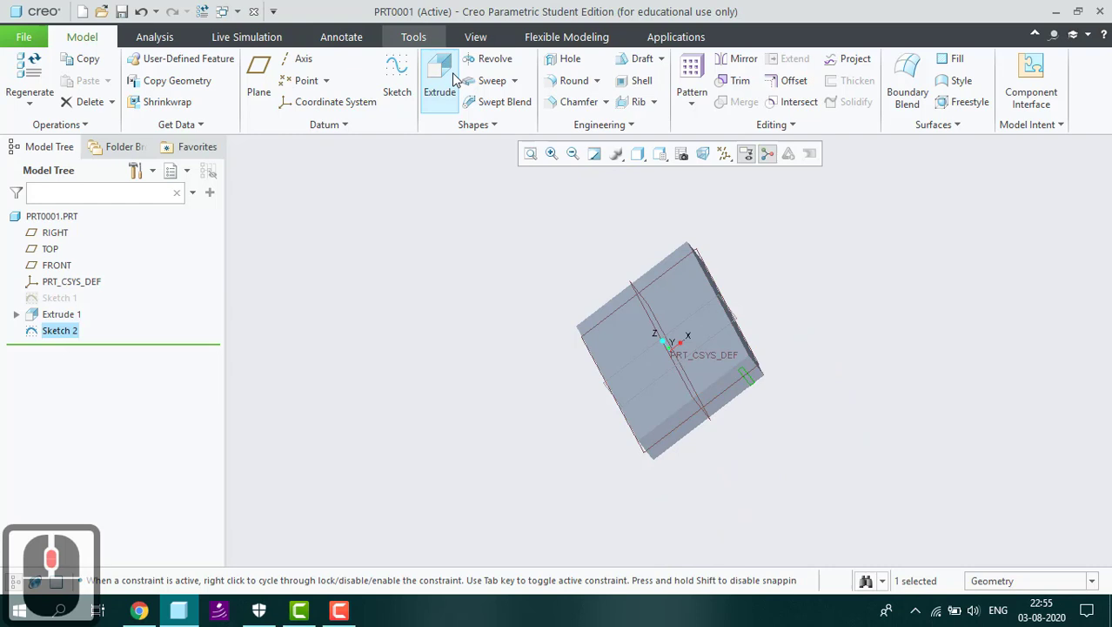
# Step: Extrude the rectangle as a material-removing slot cut 300 deep along the block
pyautogui.click(456, 80)
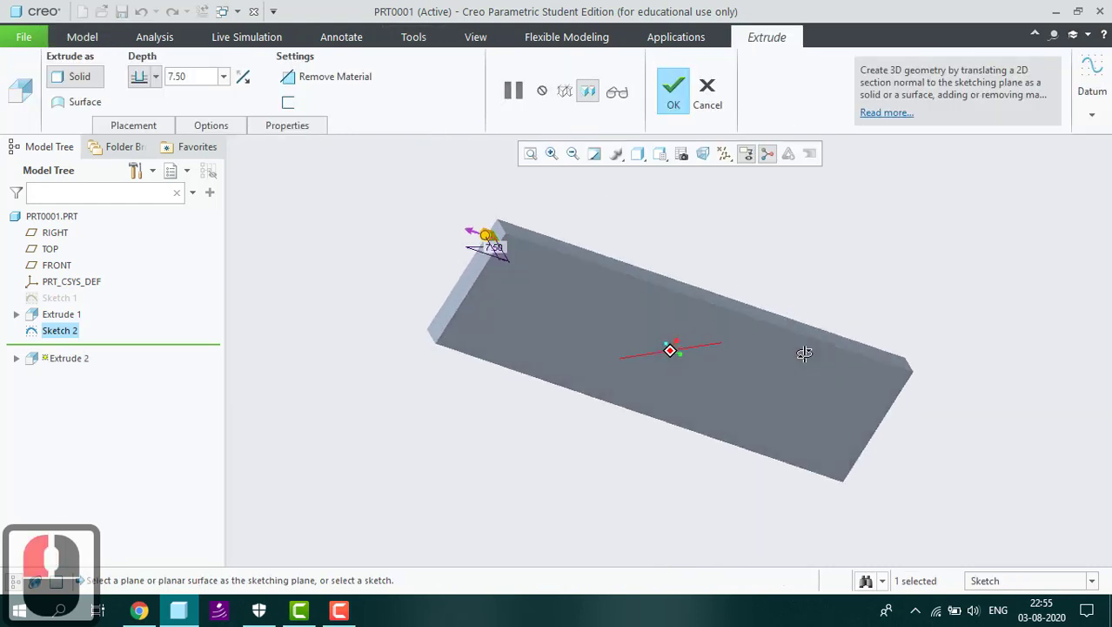
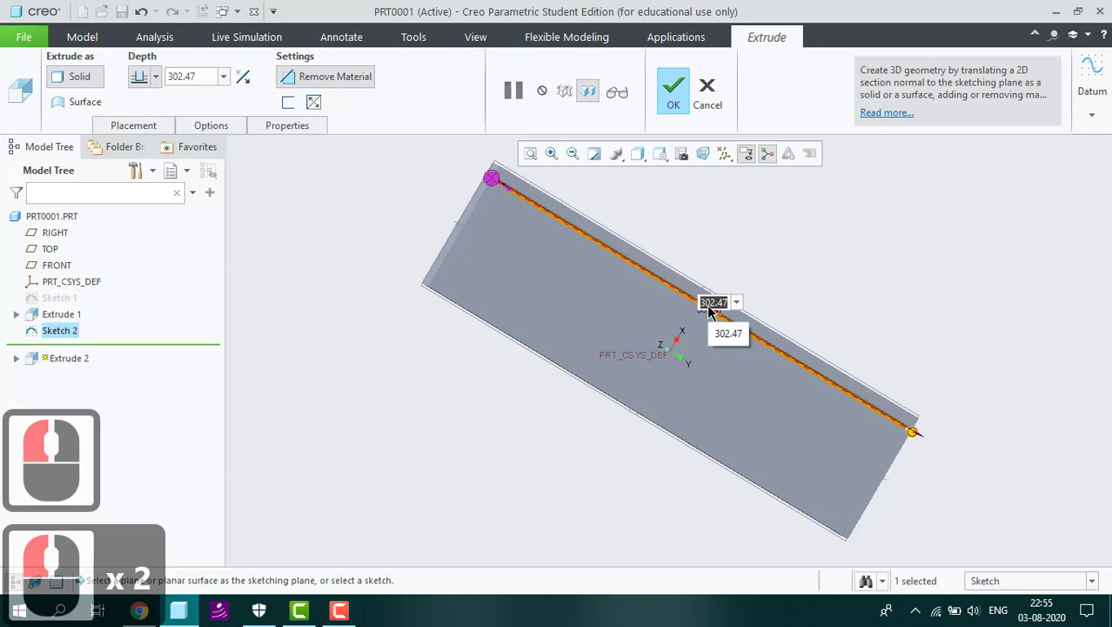
pyautogui.write('330')
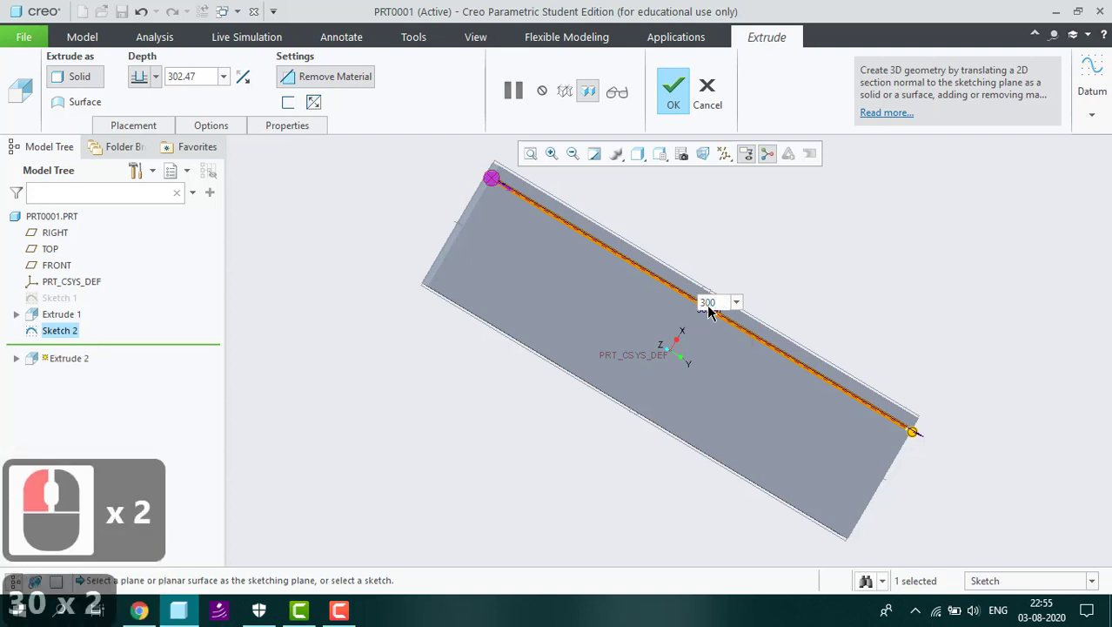
pyautogui.press('Return')
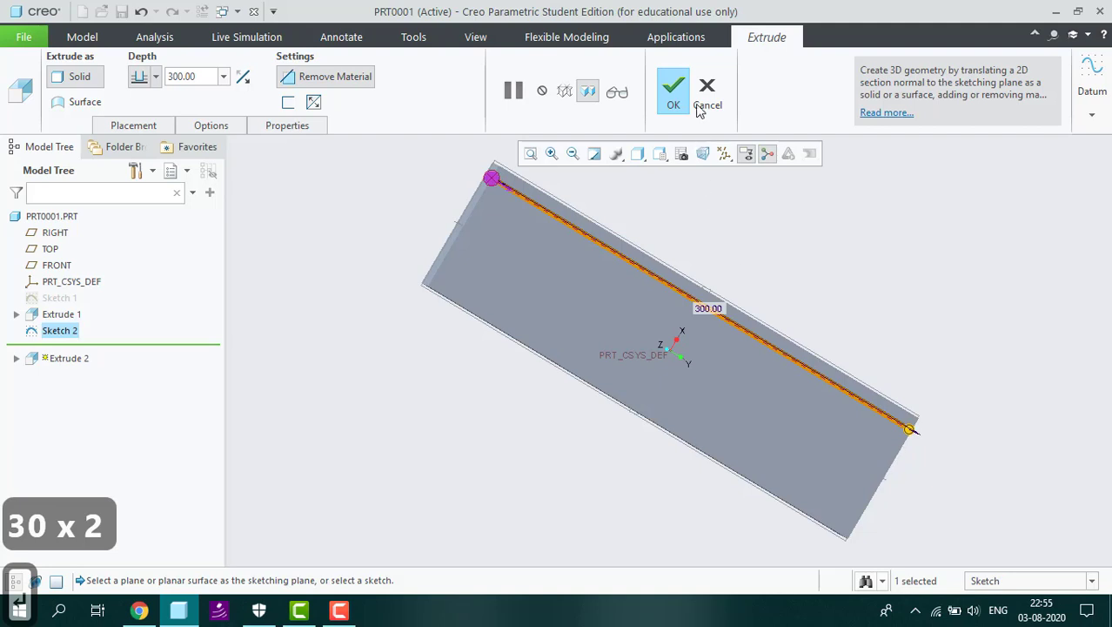
pyautogui.click(681, 88)
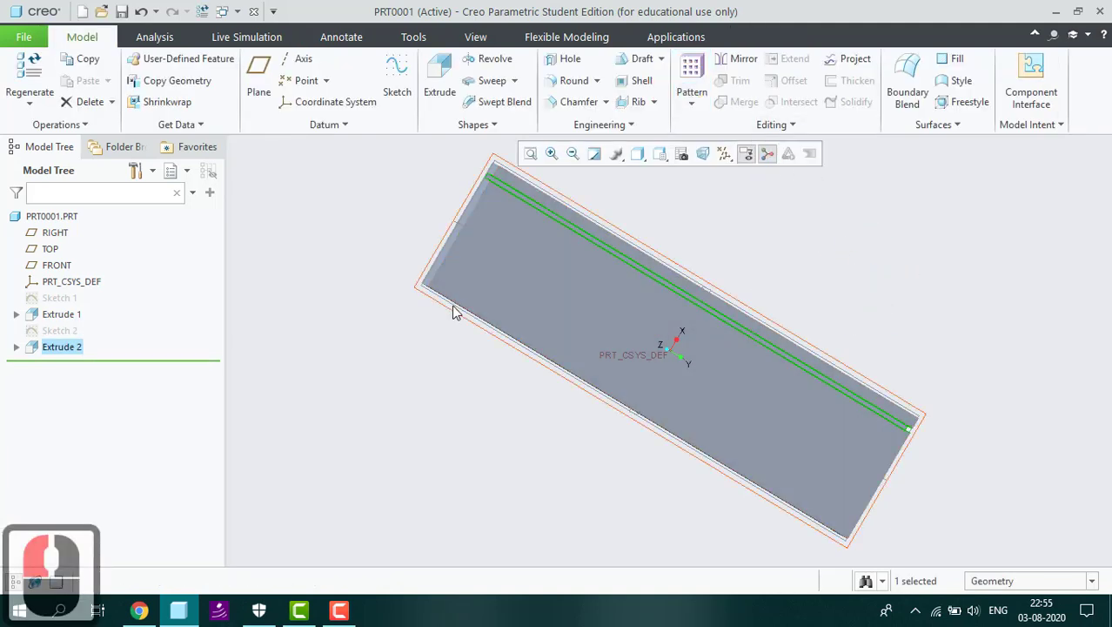
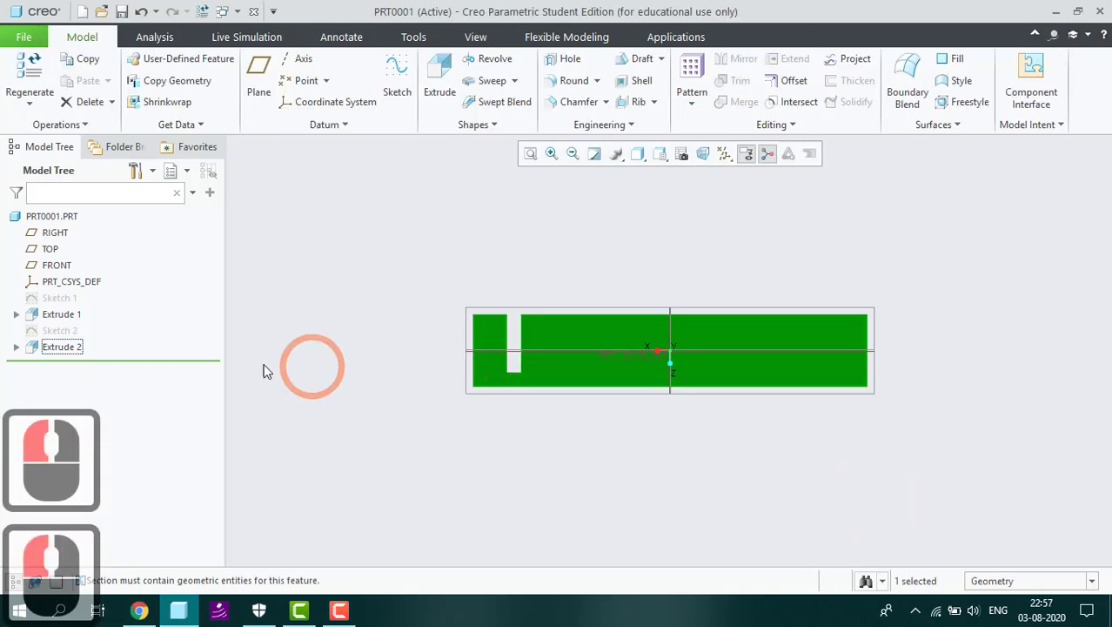
# Step: Select the slot cut feature in the model tree
pyautogui.click(67, 353)
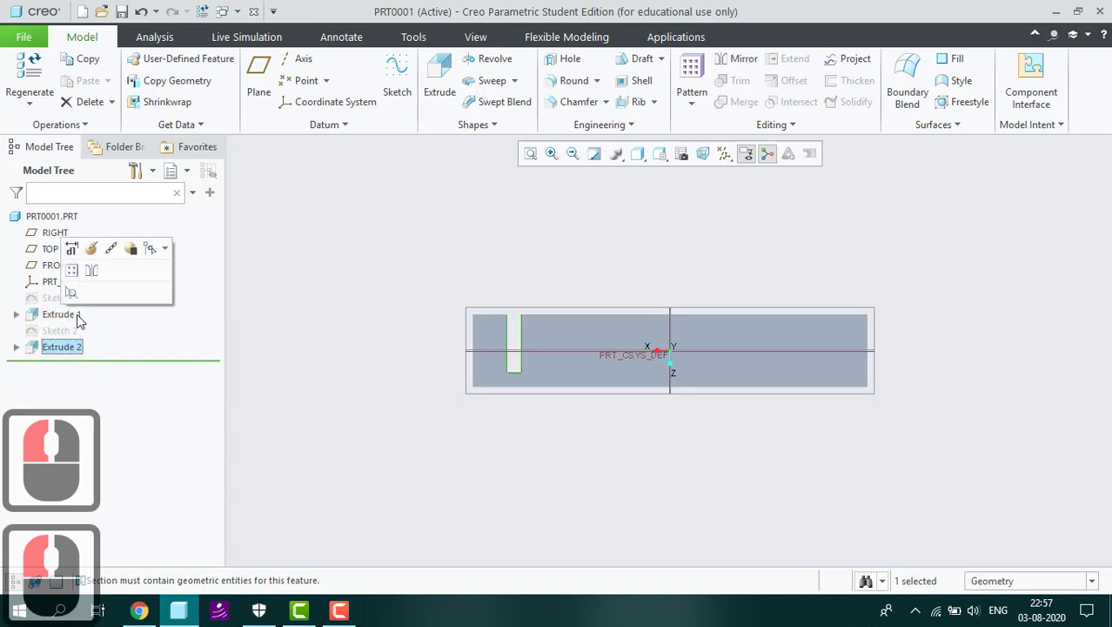
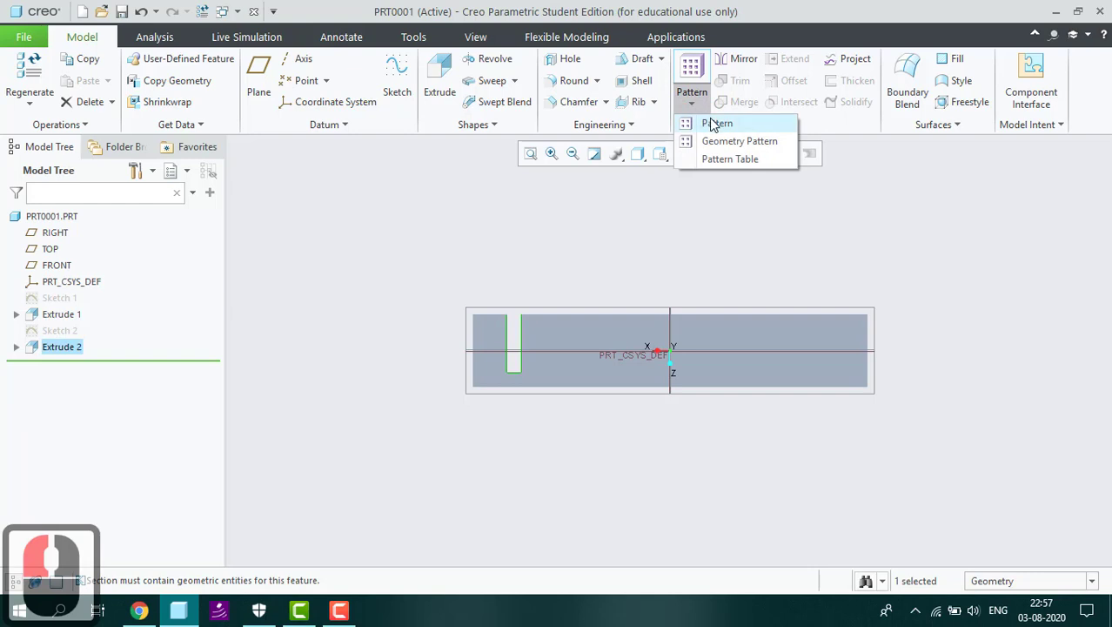
# Step: Create a Direction pattern of the slot using the block's edge as the direction reference
pyautogui.click(715, 123)
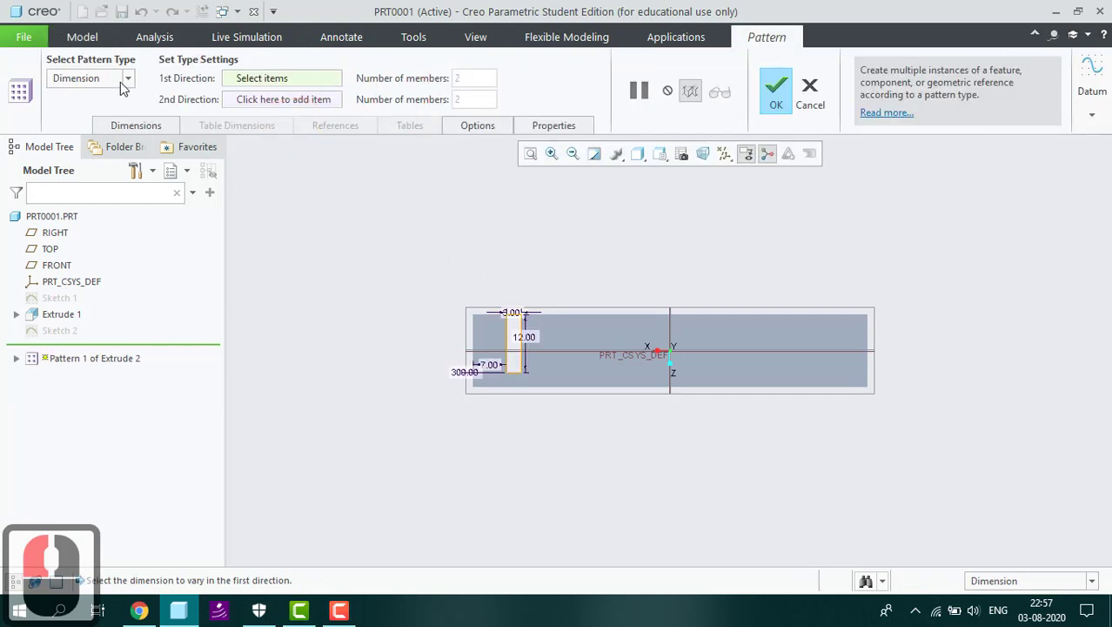
pyautogui.click(136, 84)
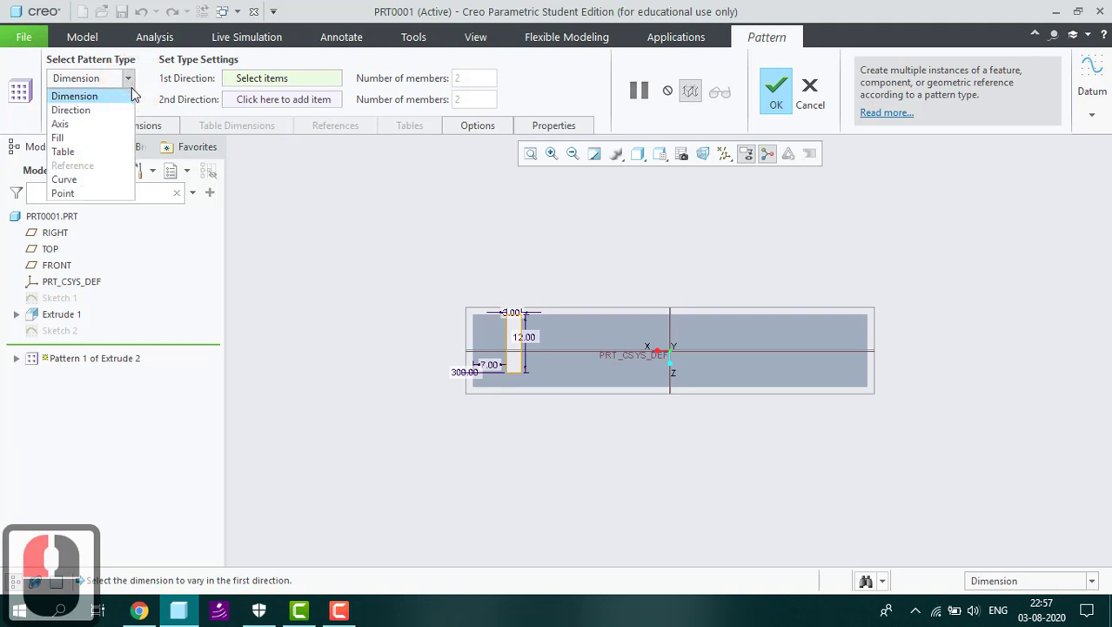
pyautogui.click(131, 114)
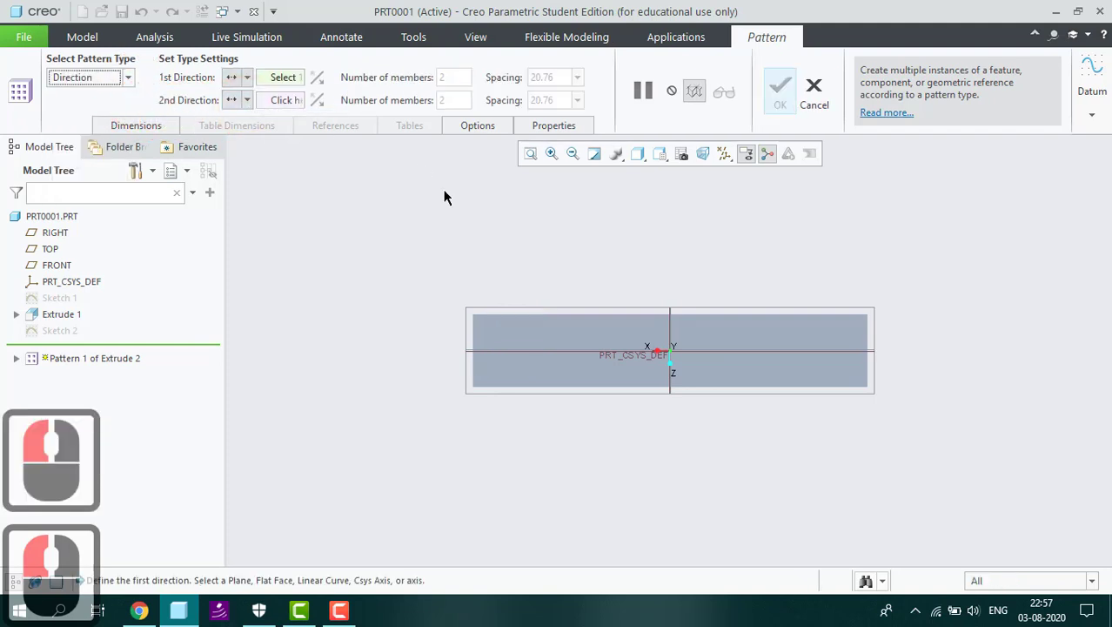
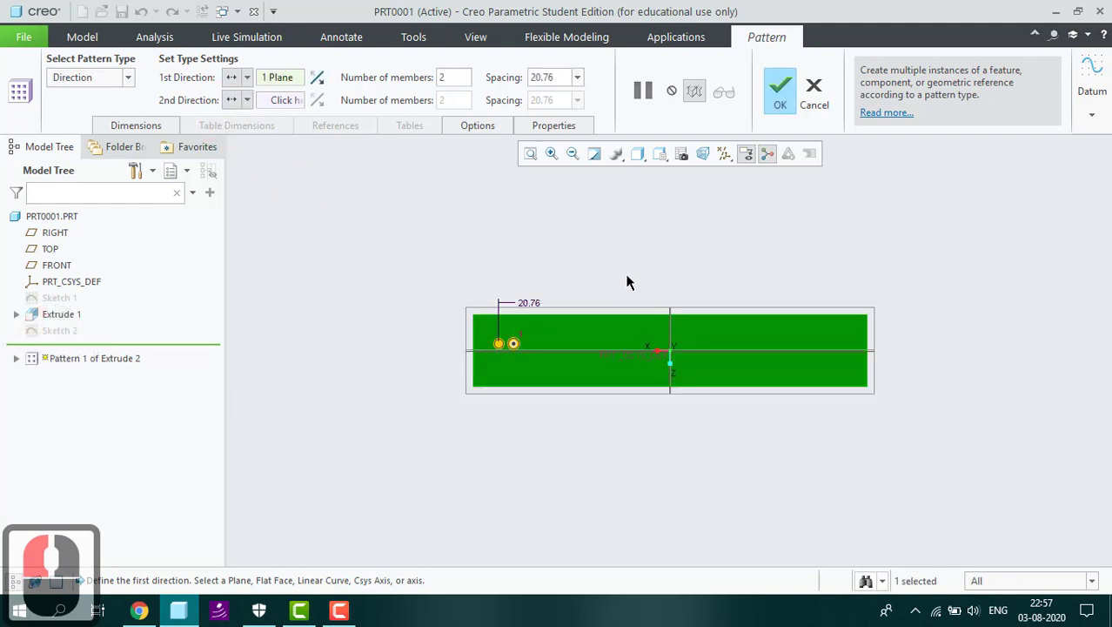
pyautogui.click(635, 278)
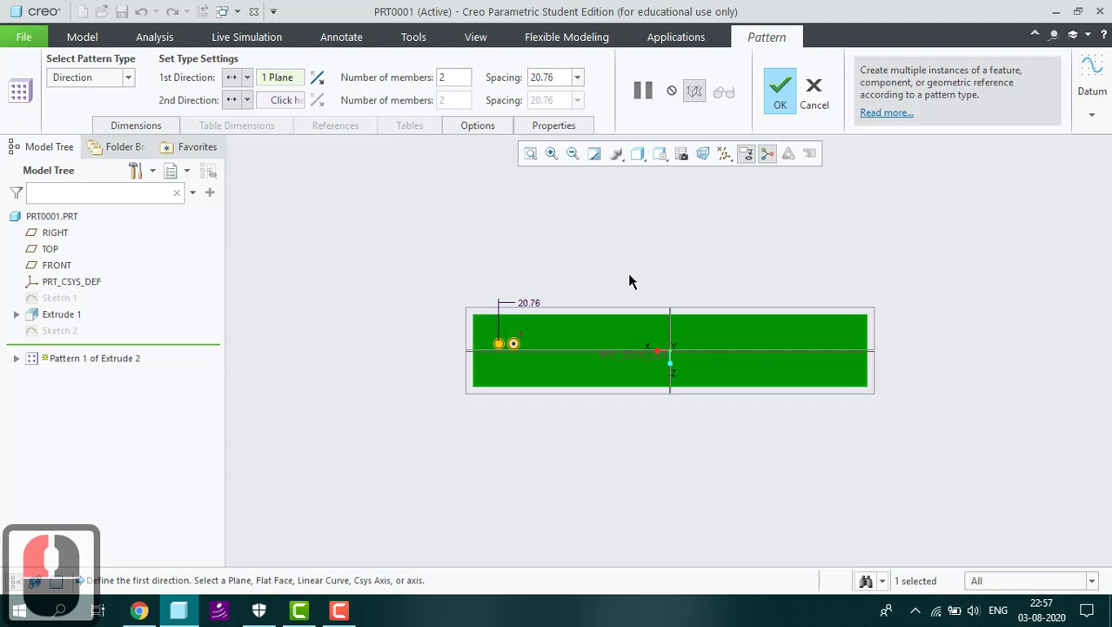
pyautogui.press('ctrl+z')
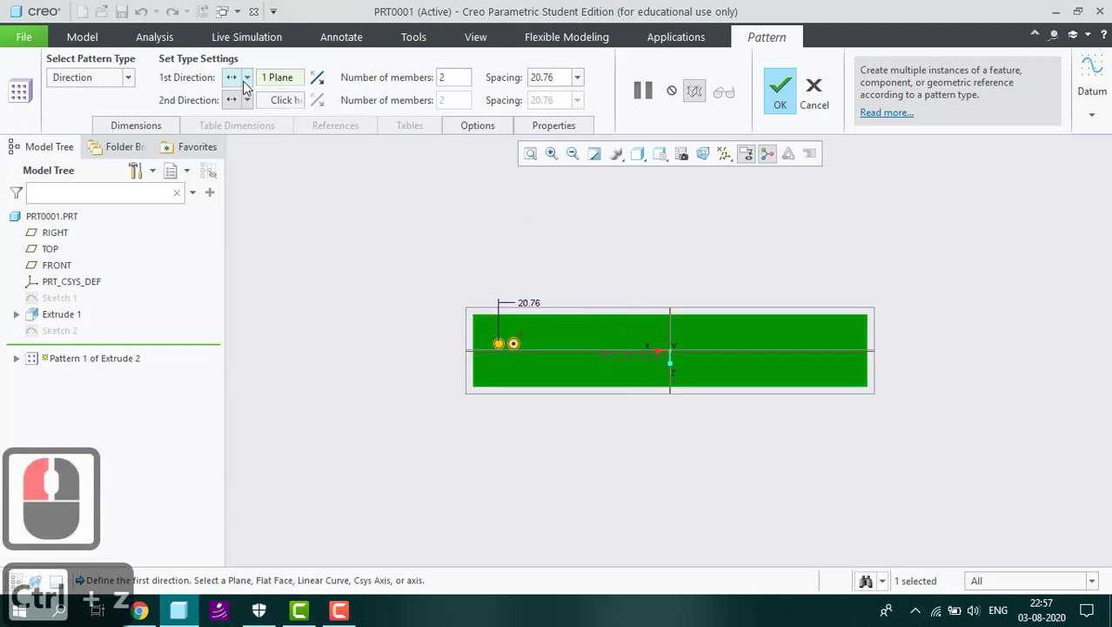
pyautogui.click(272, 83)
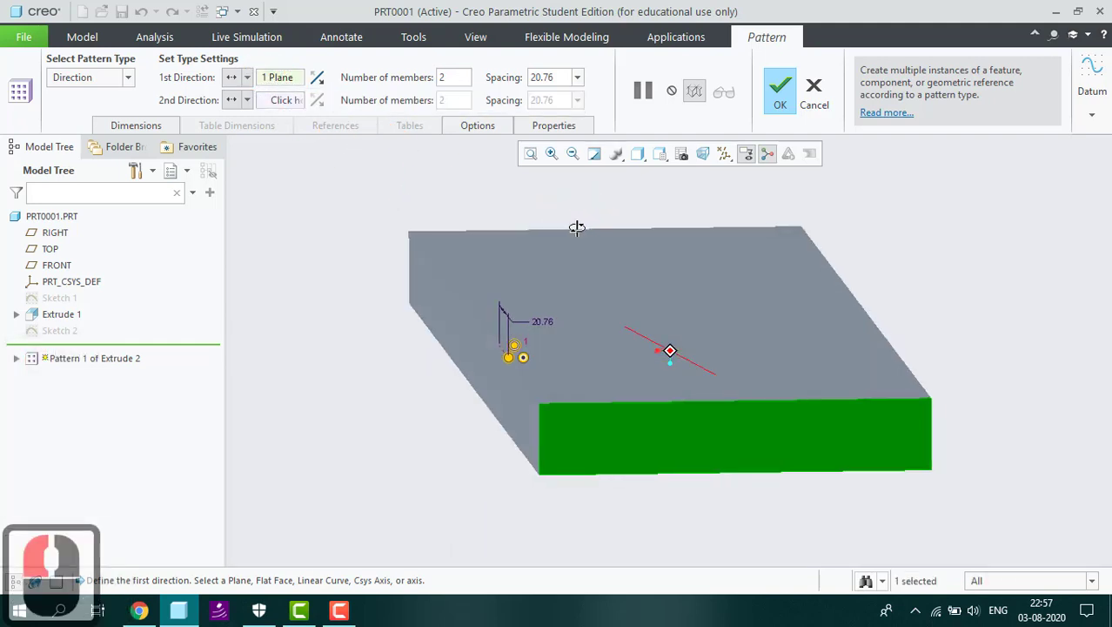
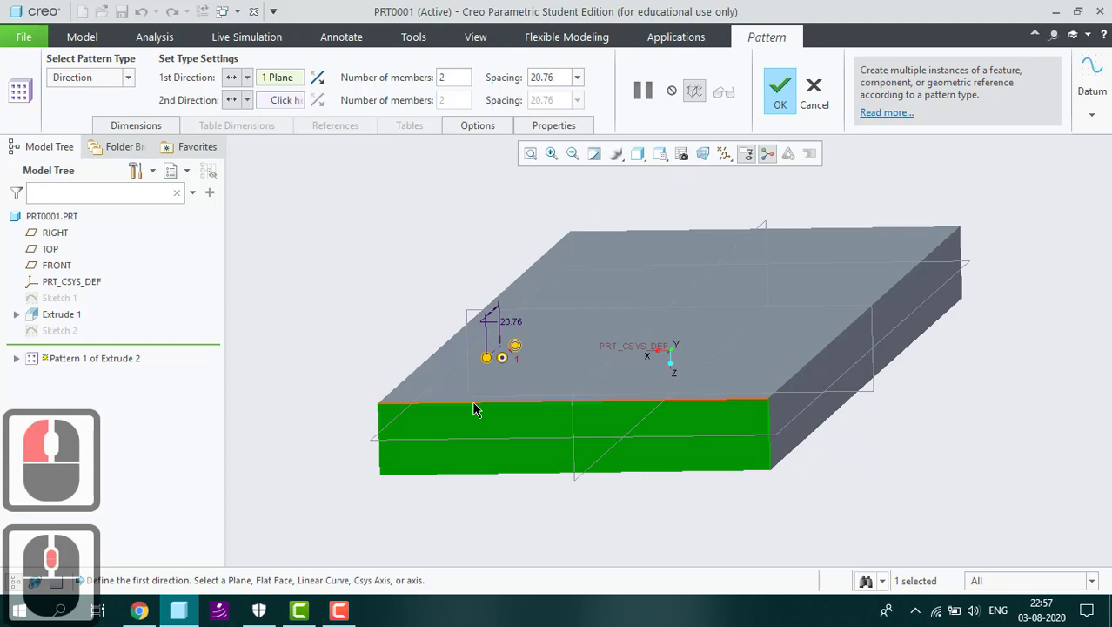
pyautogui.click(479, 410)
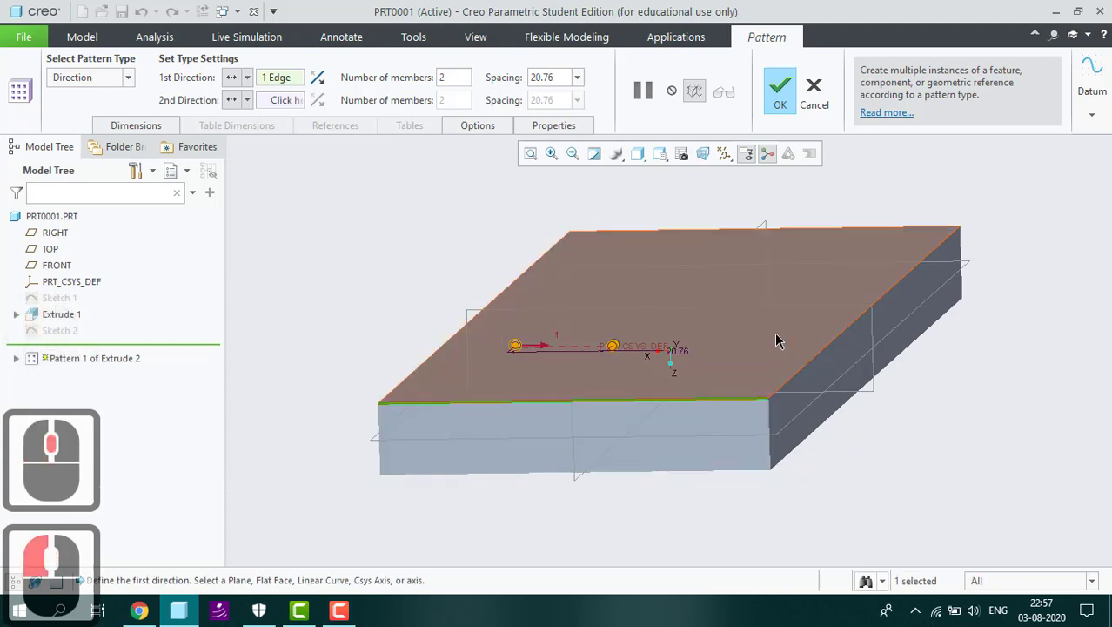
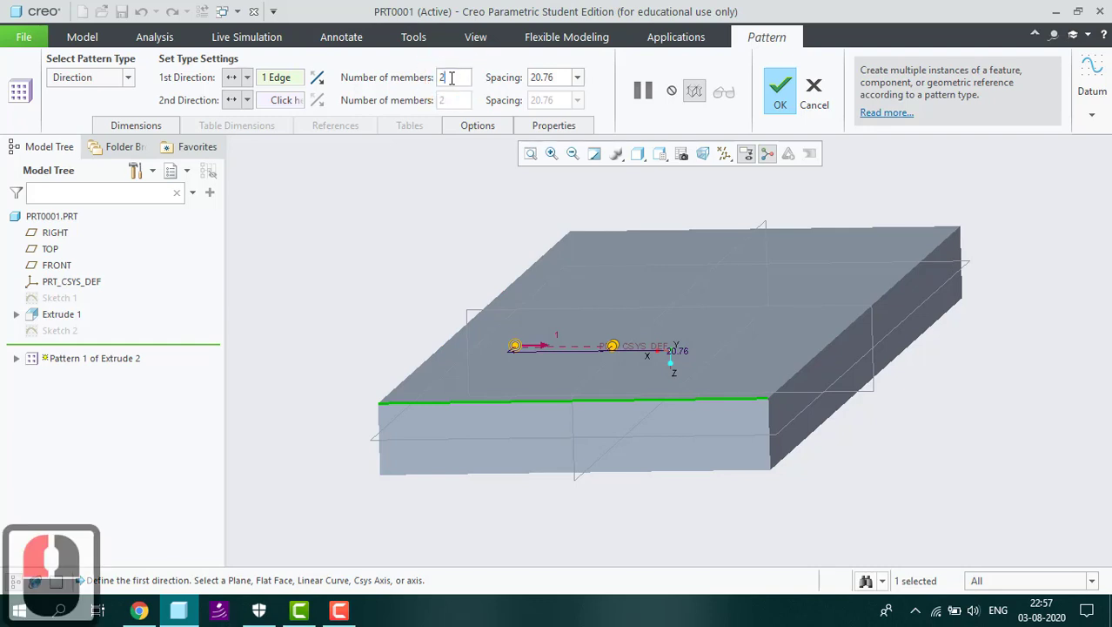
# Step: Set the pattern to 6 members spaced 13 apart
pyautogui.press('BackSpace')
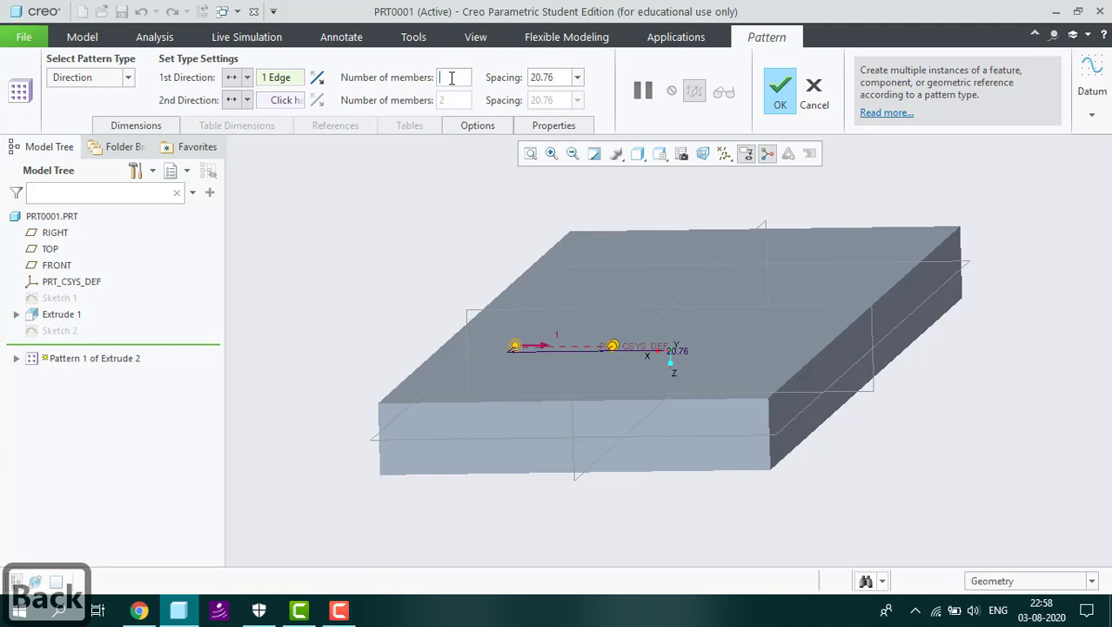
pyautogui.press('6')
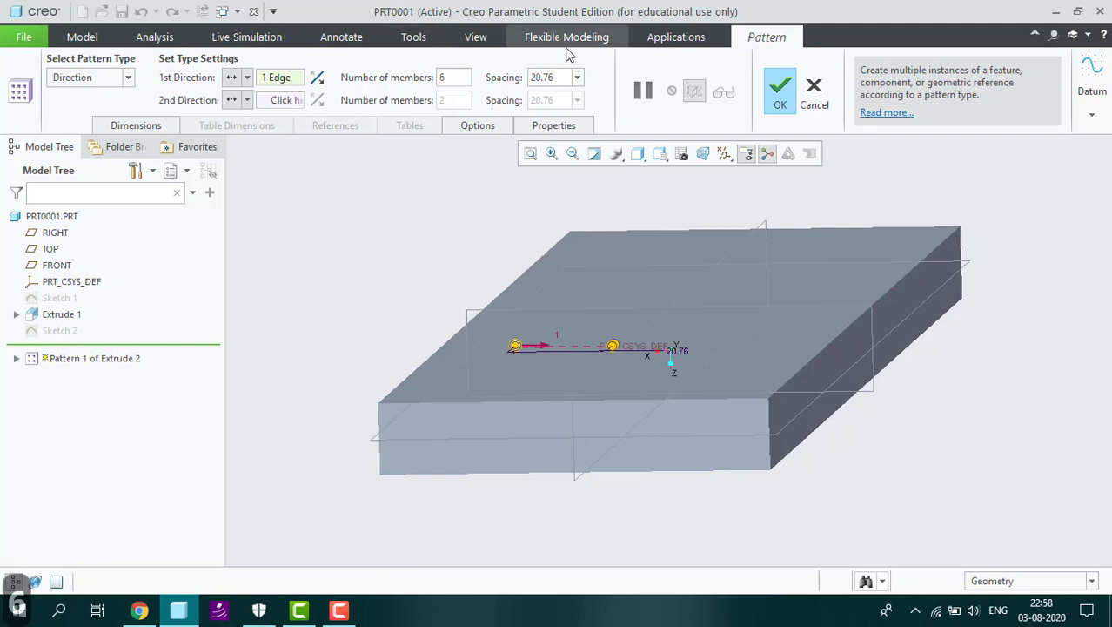
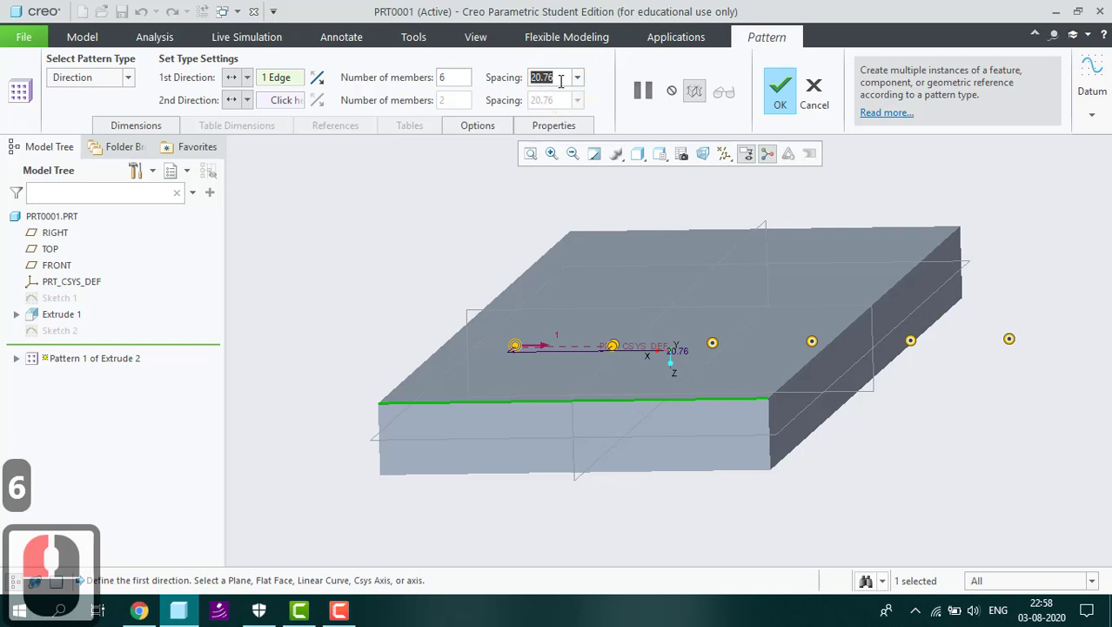
pyautogui.press('1')
pyautogui.write('13')
pyautogui.press('Return')
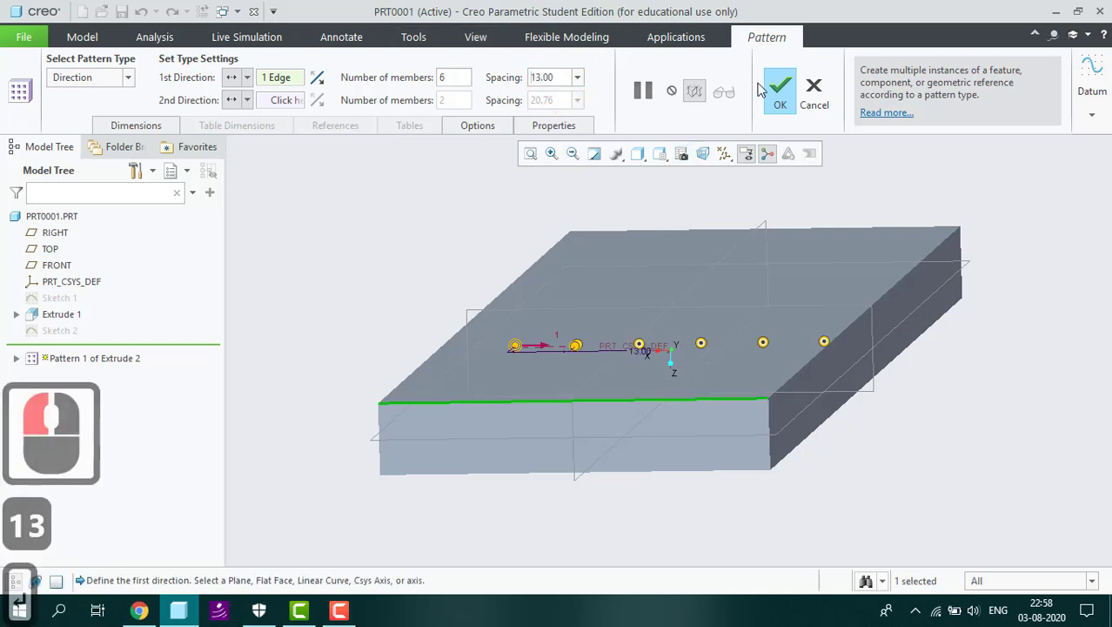
pyautogui.moveTo(778, 92); pyautogui.dragTo(814, 440)
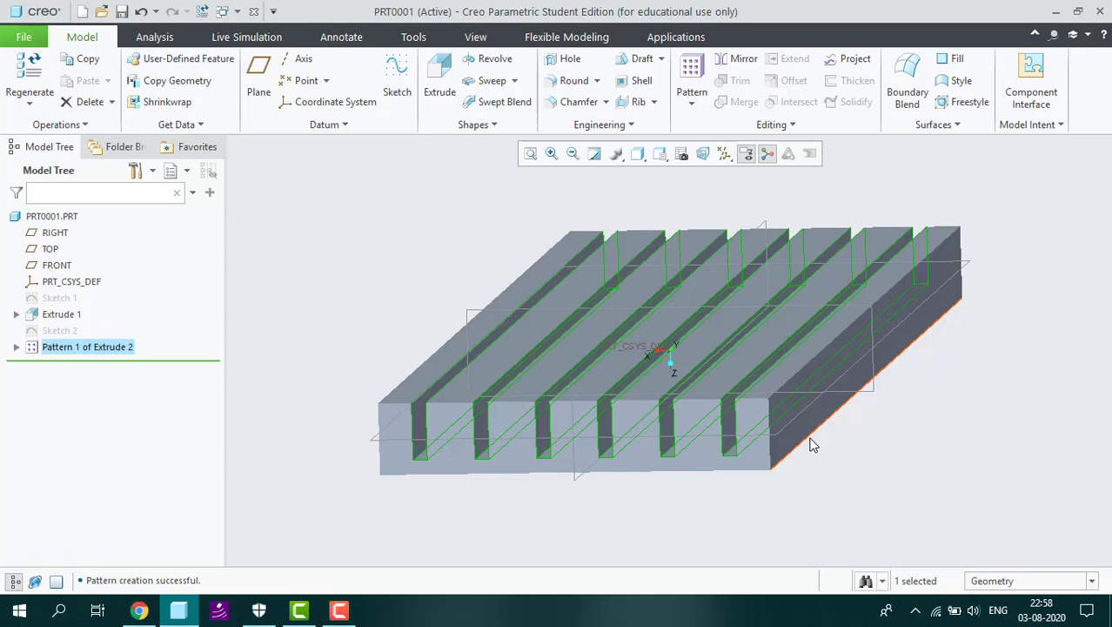
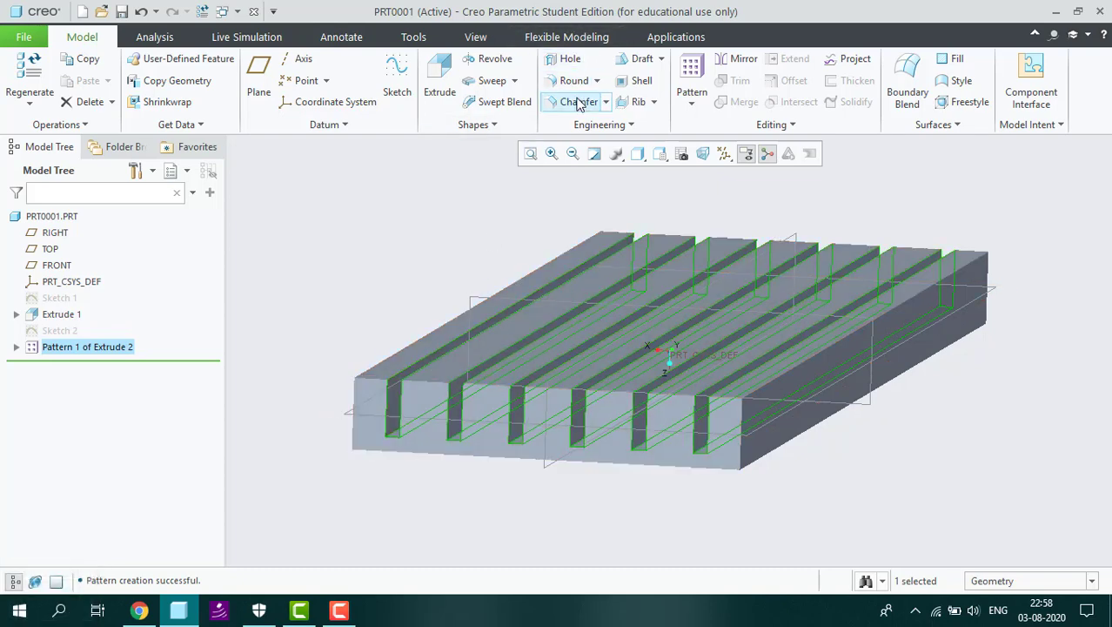
# Step: Start a Round and Ctrl-select the top edges of every fin into one set
pyautogui.click(573, 84)
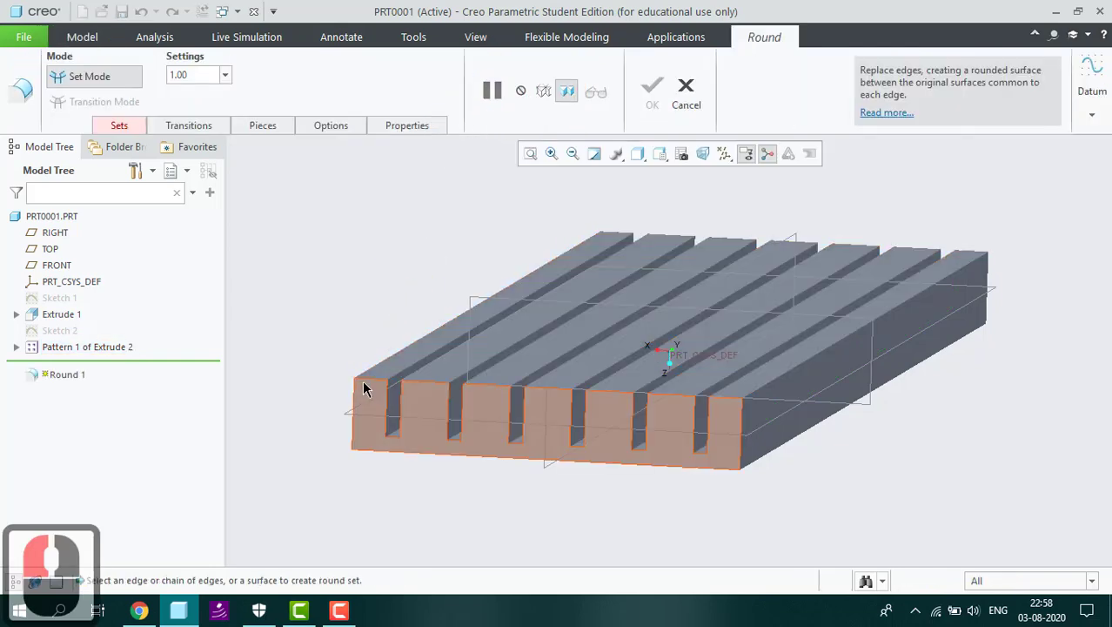
pyautogui.click(368, 379)
pyautogui.click(369, 378)
pyautogui.click(410, 371)
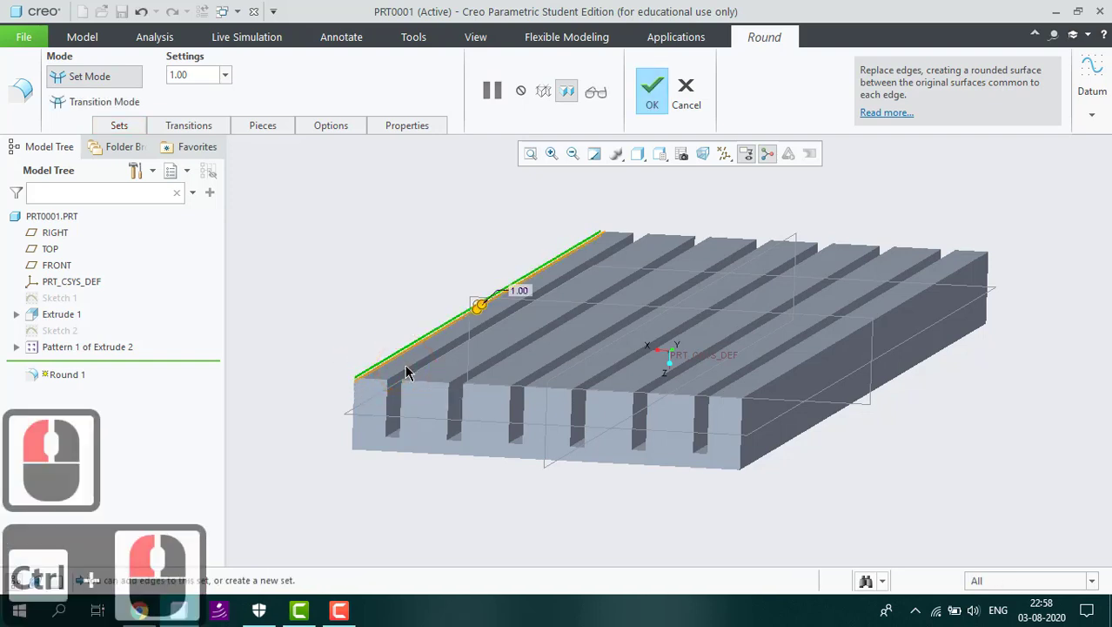
pyautogui.doubleClick(411, 372)
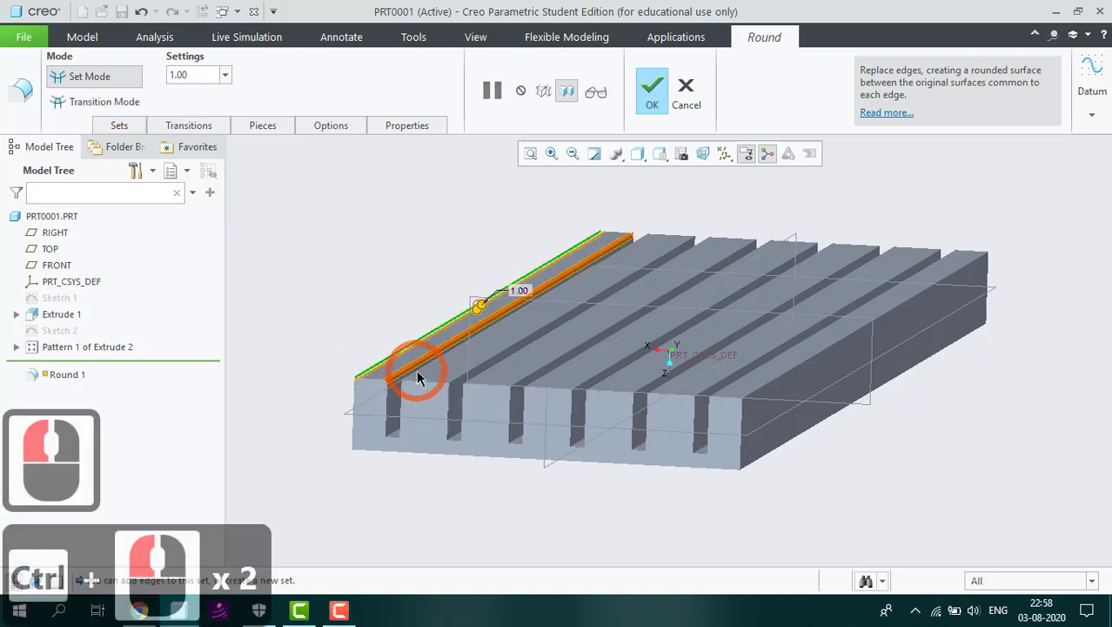
pyautogui.click(421, 378)
pyautogui.click(421, 378)
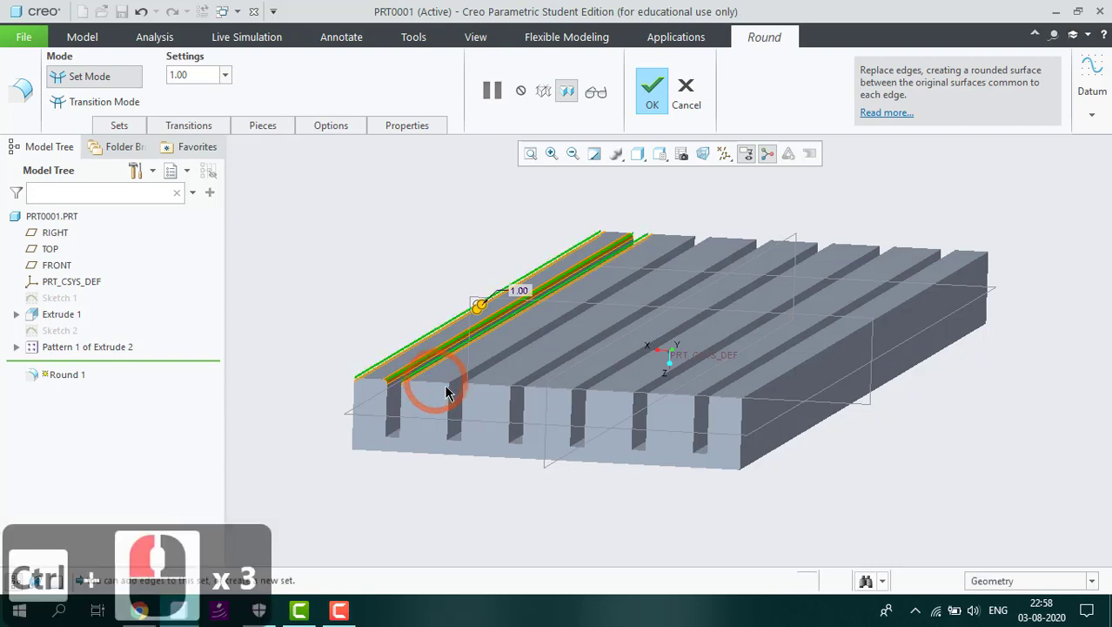
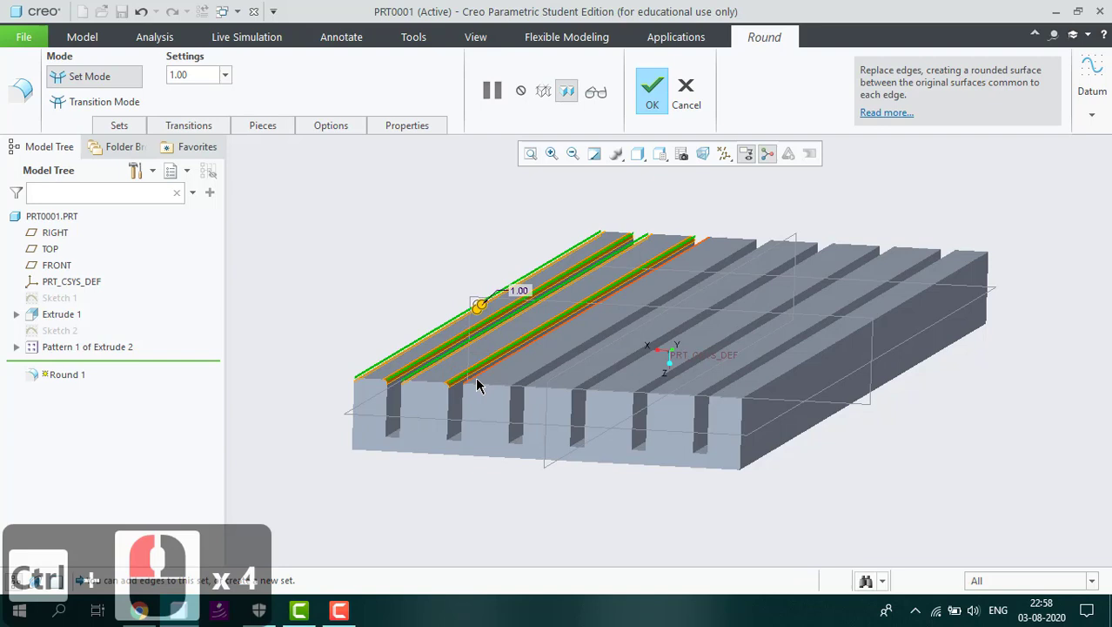
pyautogui.click(483, 382)
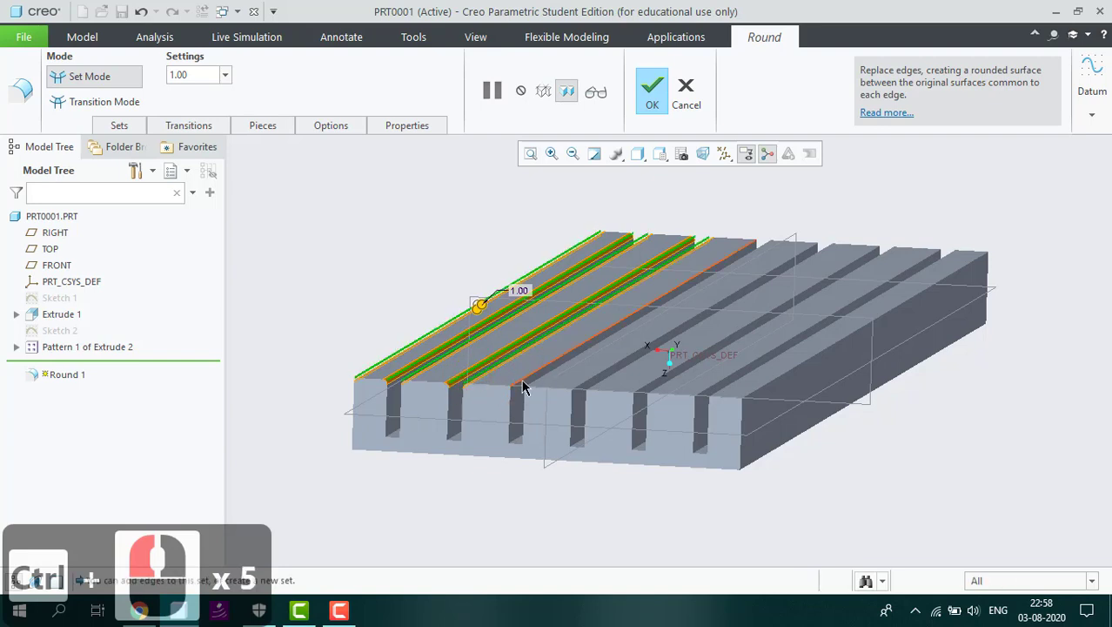
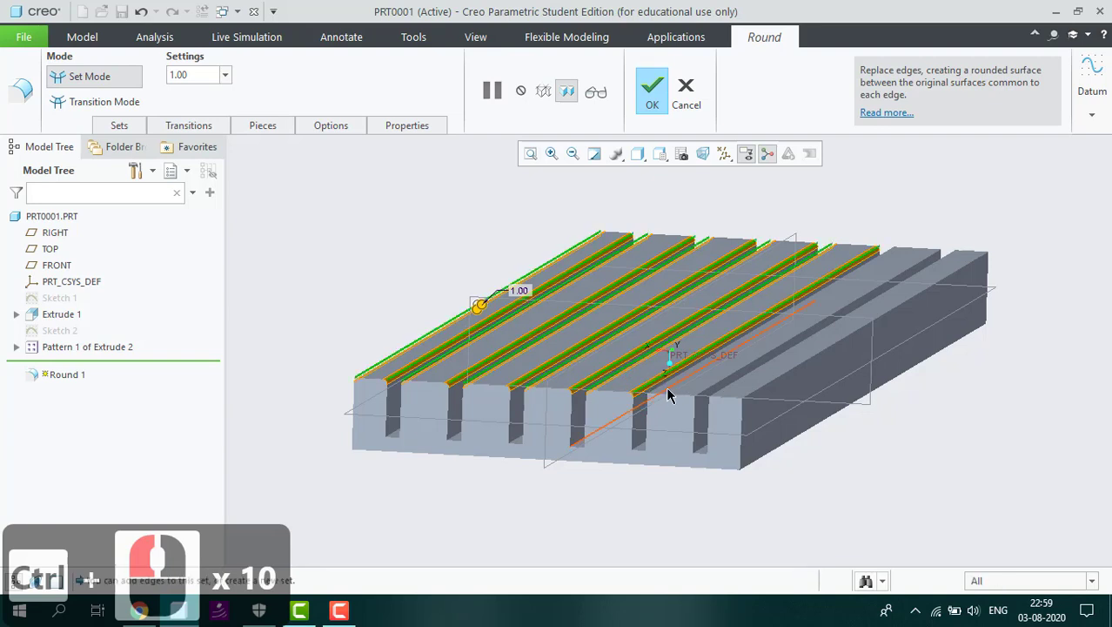
pyautogui.click(668, 394)
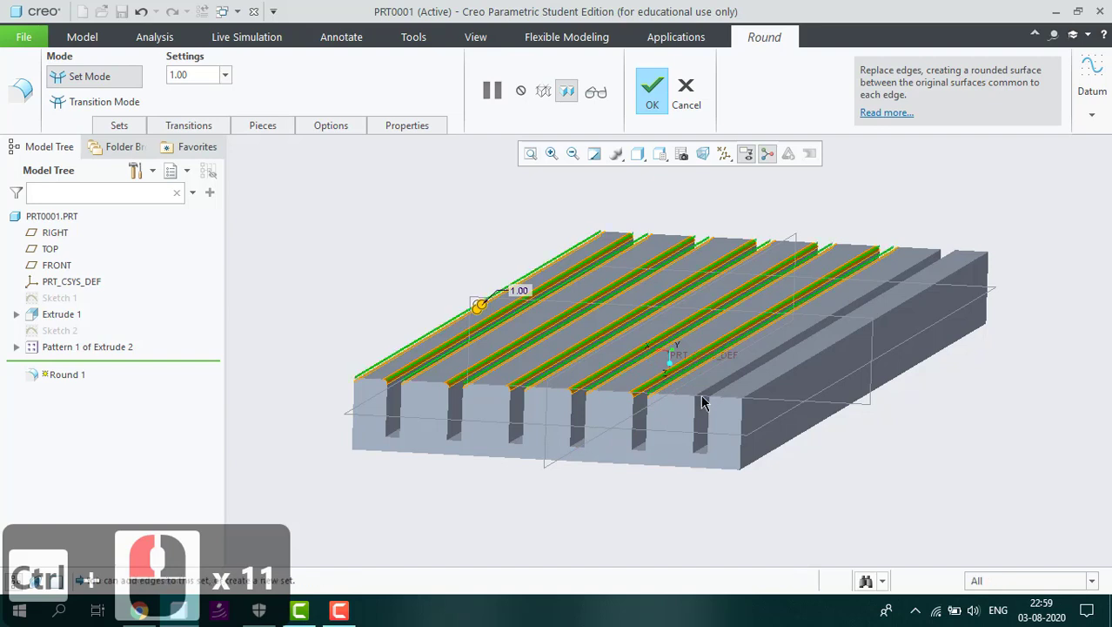
pyautogui.click(709, 398)
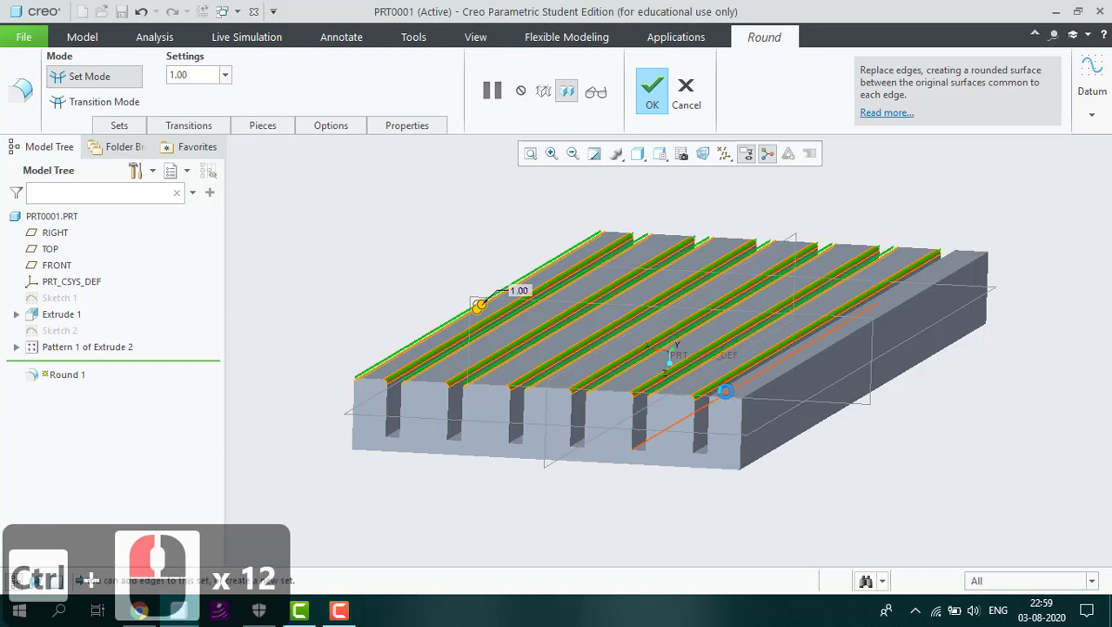
pyautogui.click(731, 395)
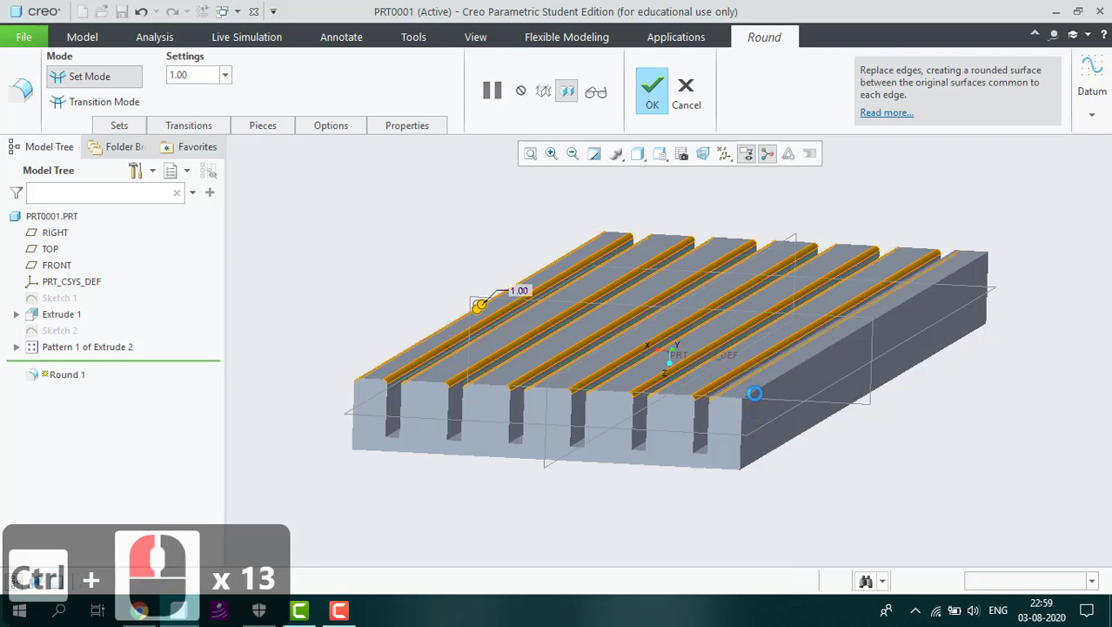
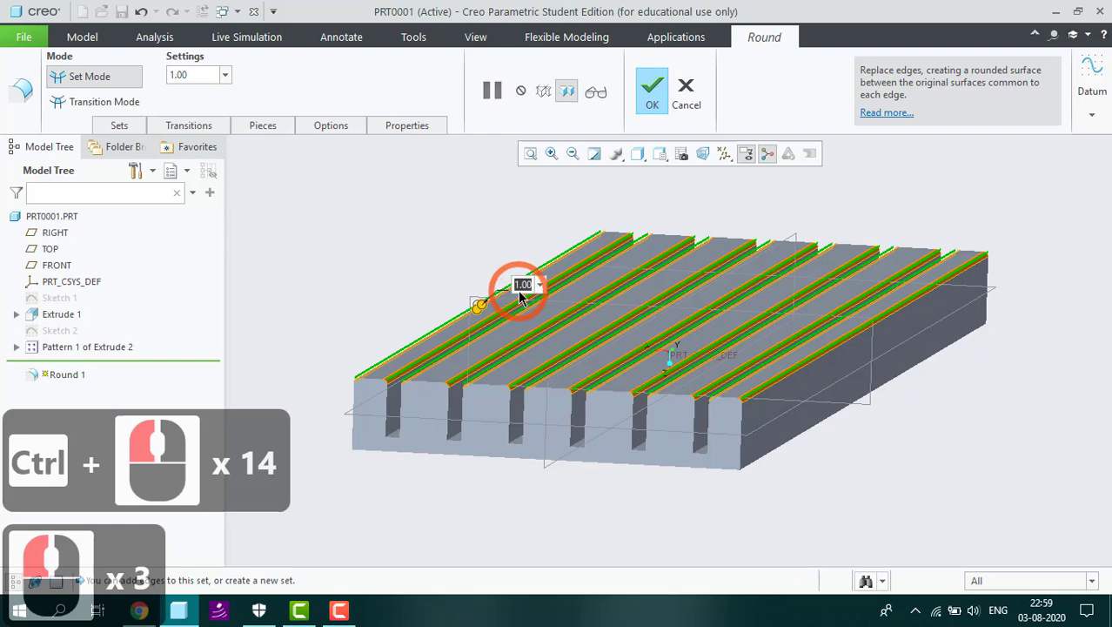
# Step: Set the round radius to 2 and complete the rounds on the fin top edges
pyautogui.press('2')
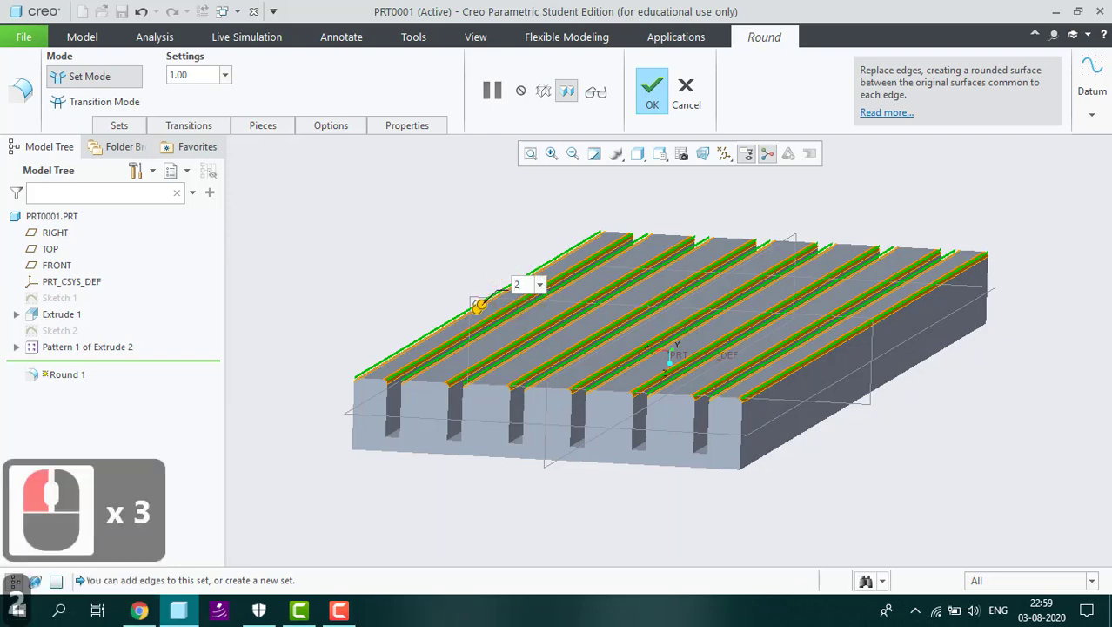
pyautogui.press('Return')
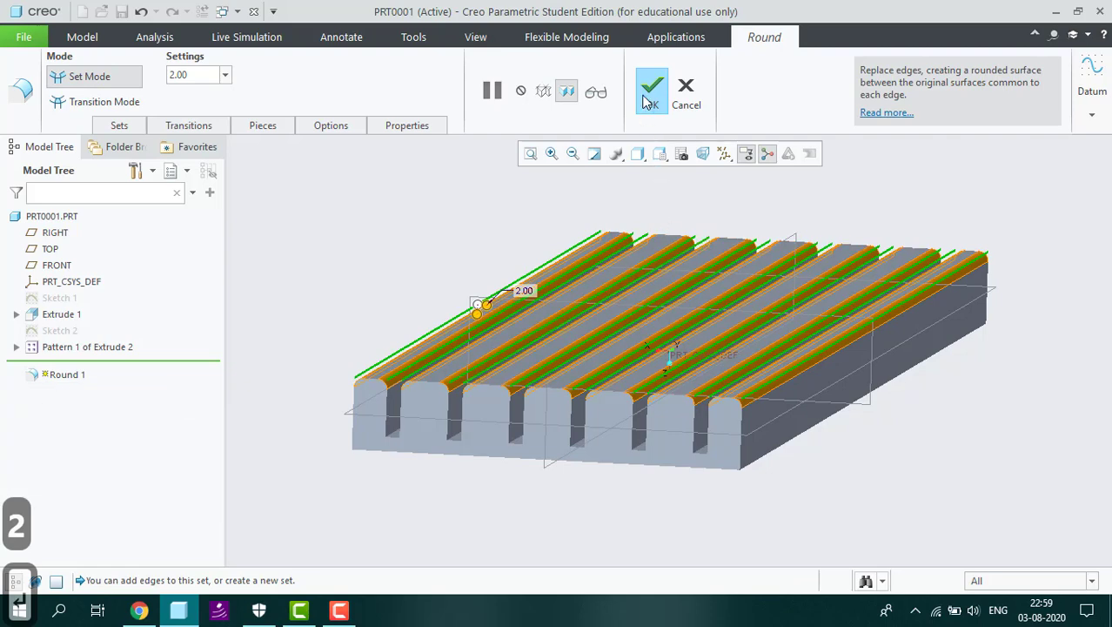
pyautogui.click(649, 102)
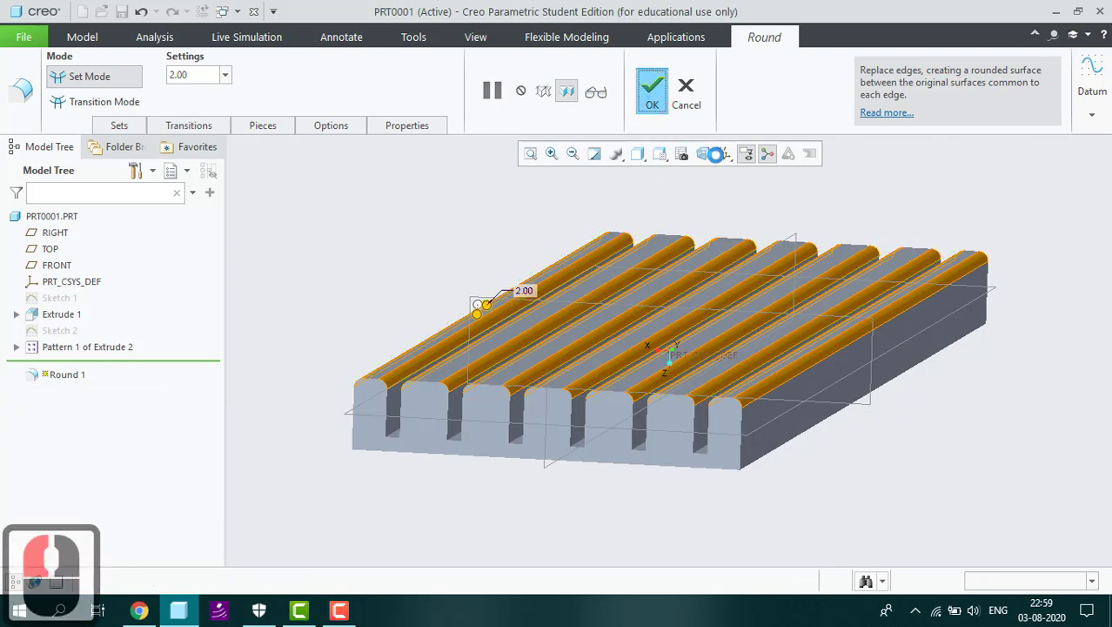
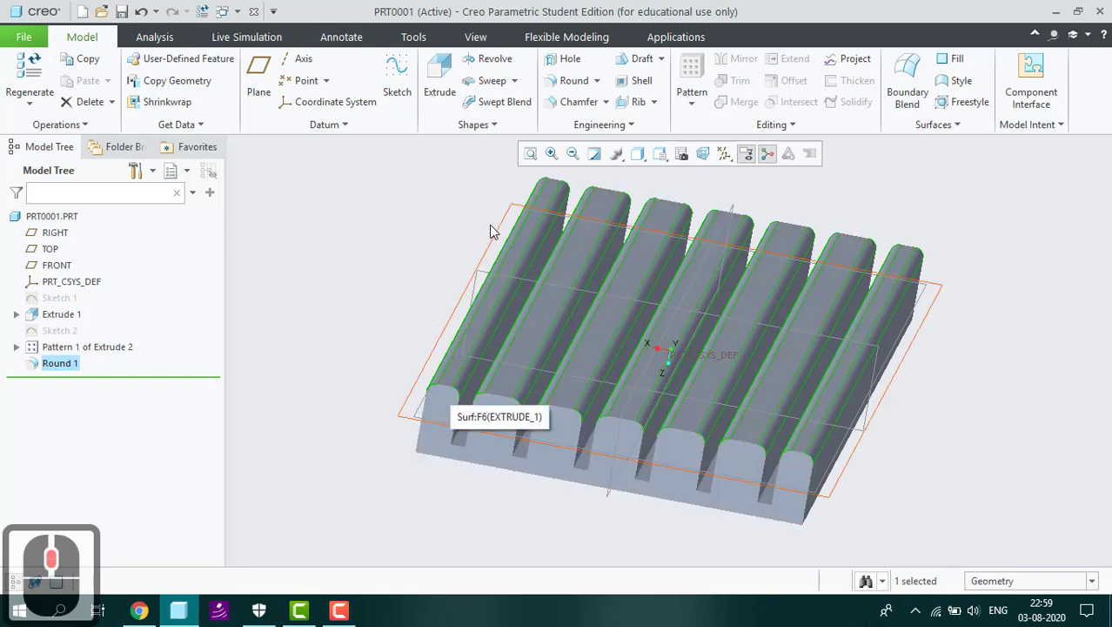
# Step: Start a Round on the front-face slot edges and set its radius to 1
pyautogui.click(571, 90)
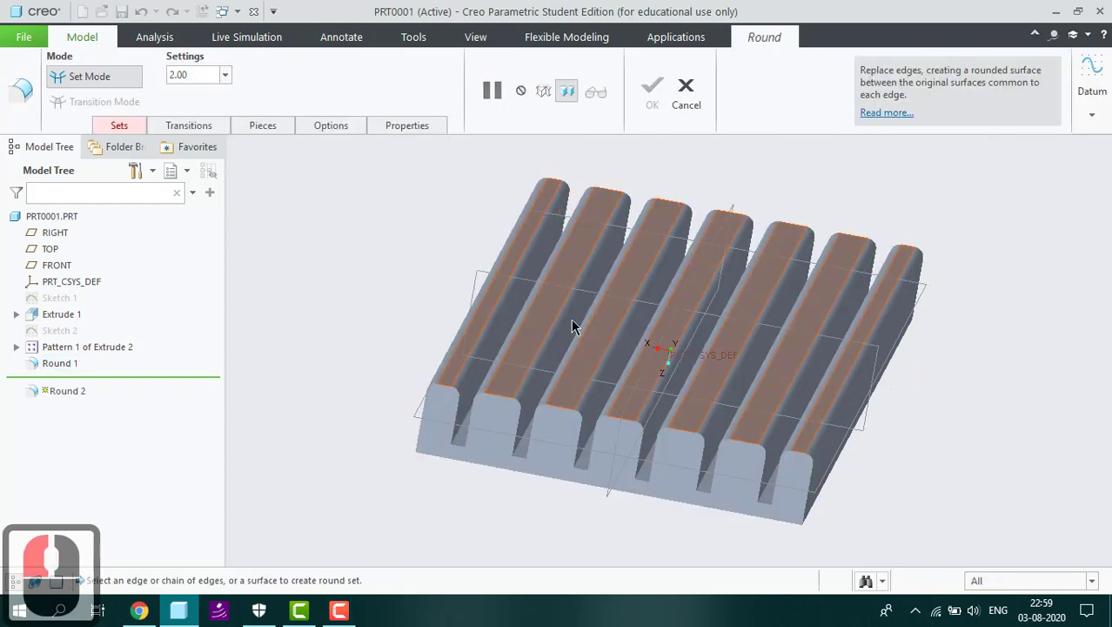
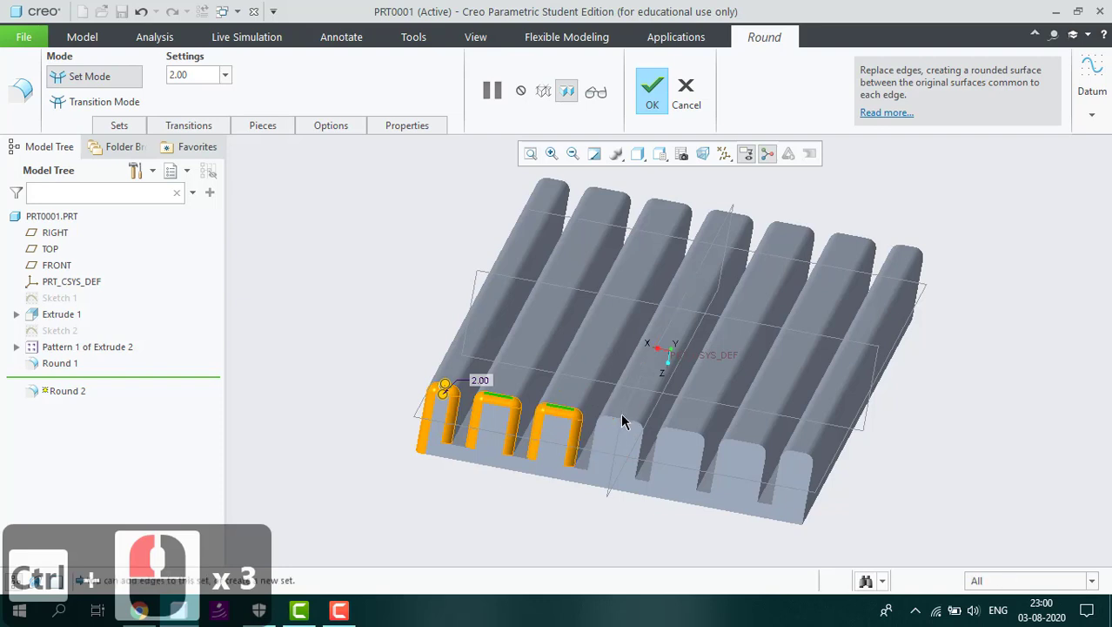
pyautogui.click(628, 423)
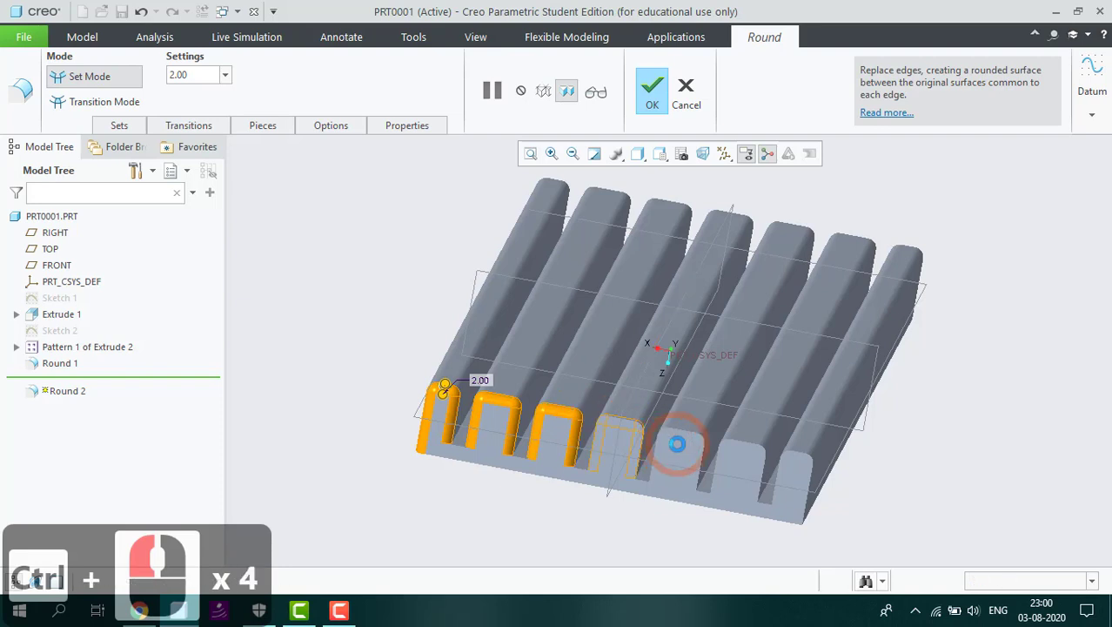
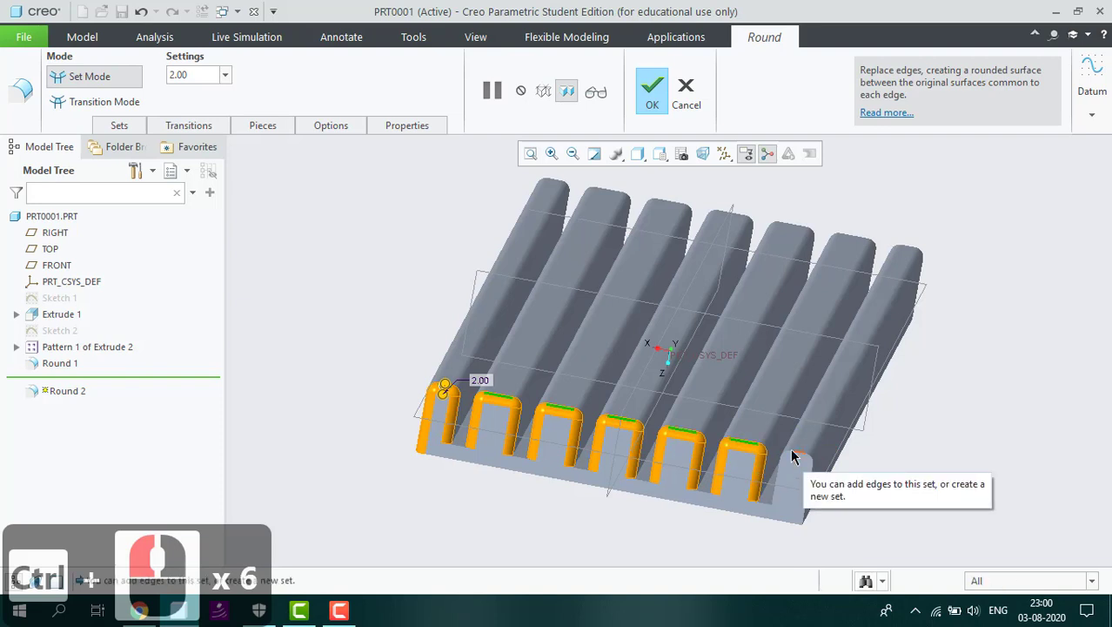
pyautogui.click(797, 458)
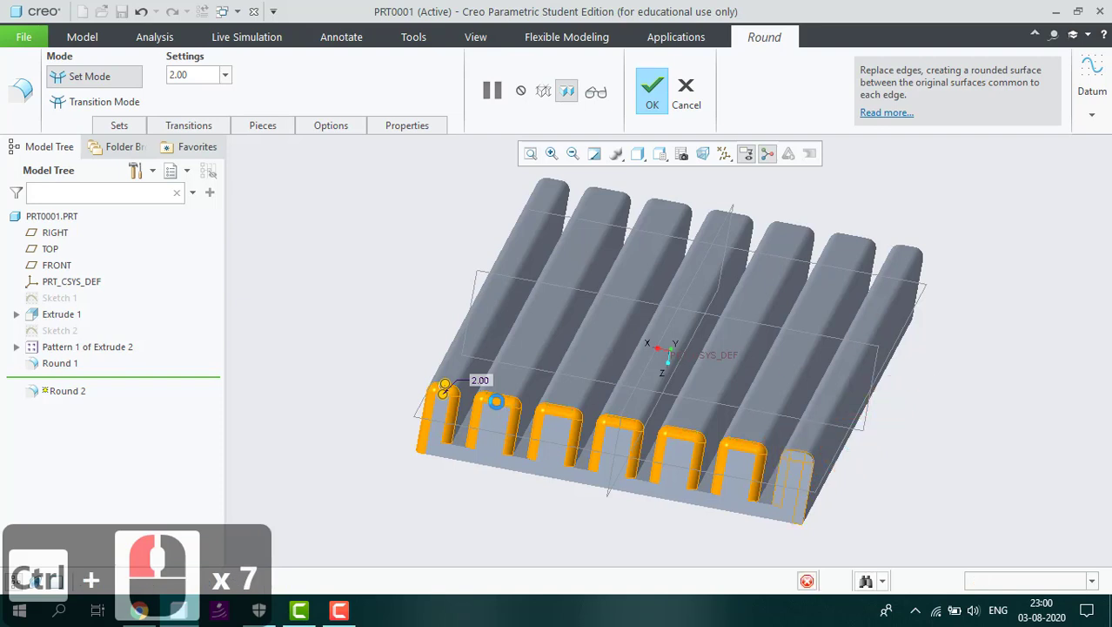
pyautogui.doubleClick(484, 383)
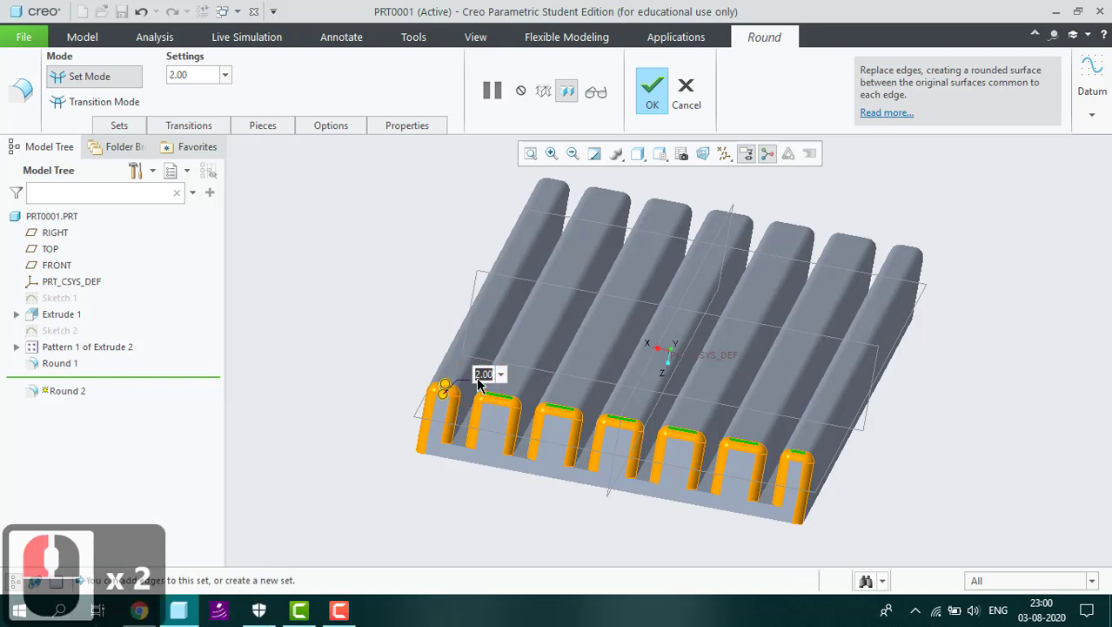
pyautogui.press('1')
pyautogui.press('Return')
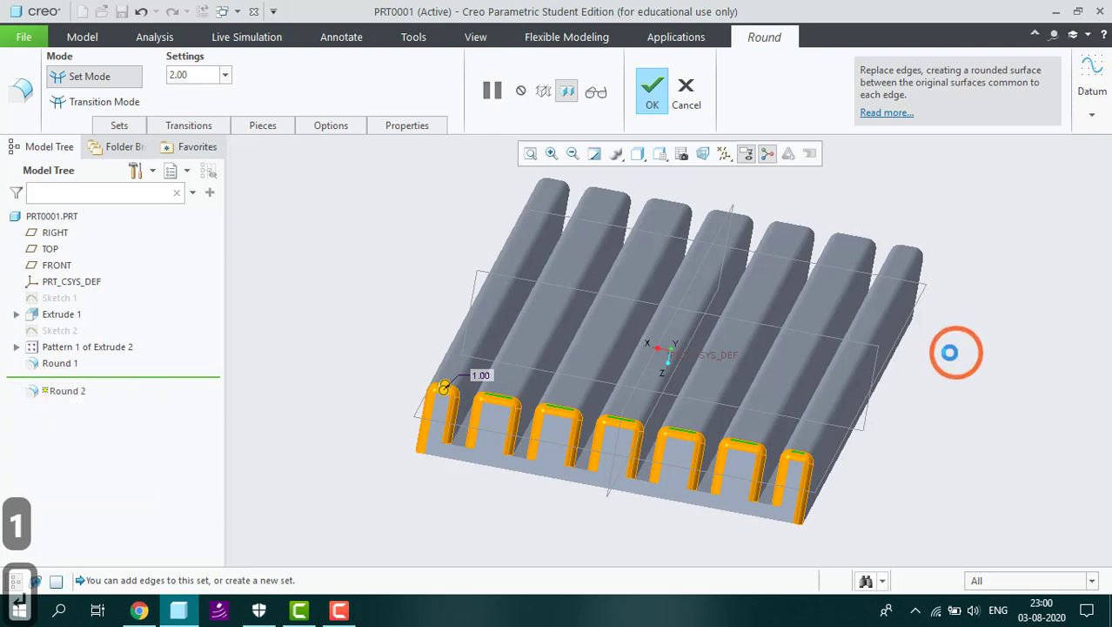
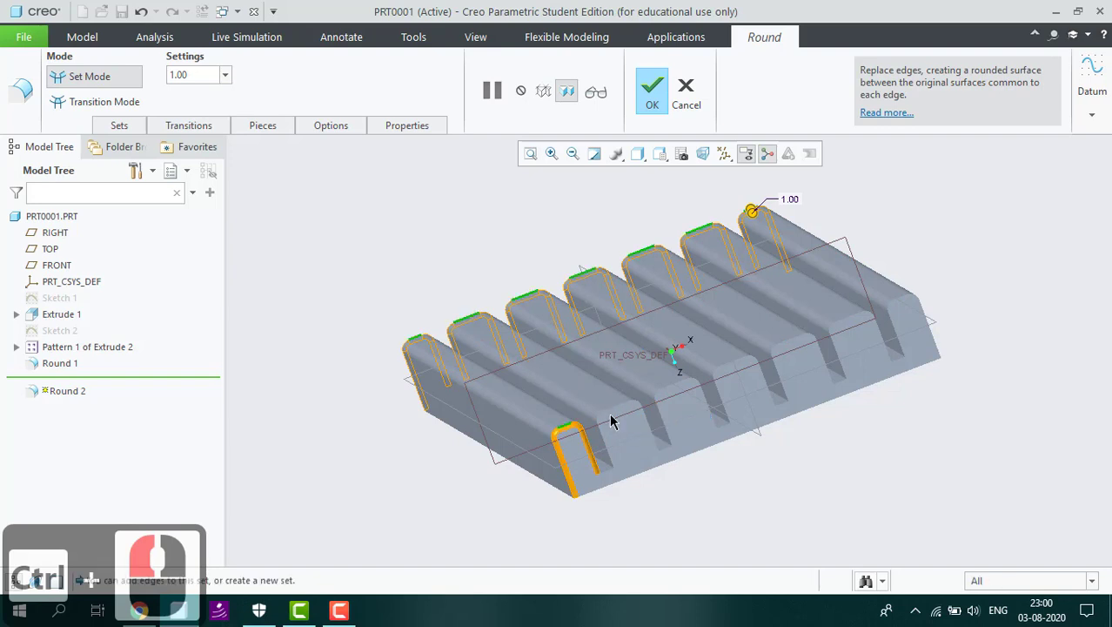
# Step: Add the slot edges on the opposite face and complete the radius-1 round
pyautogui.click(617, 419)
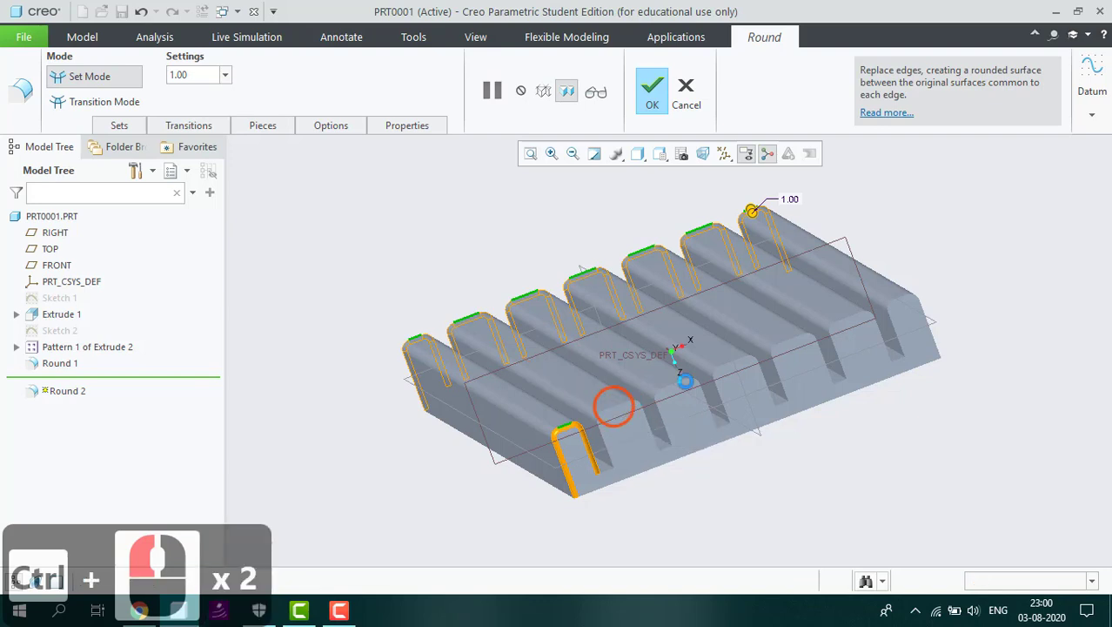
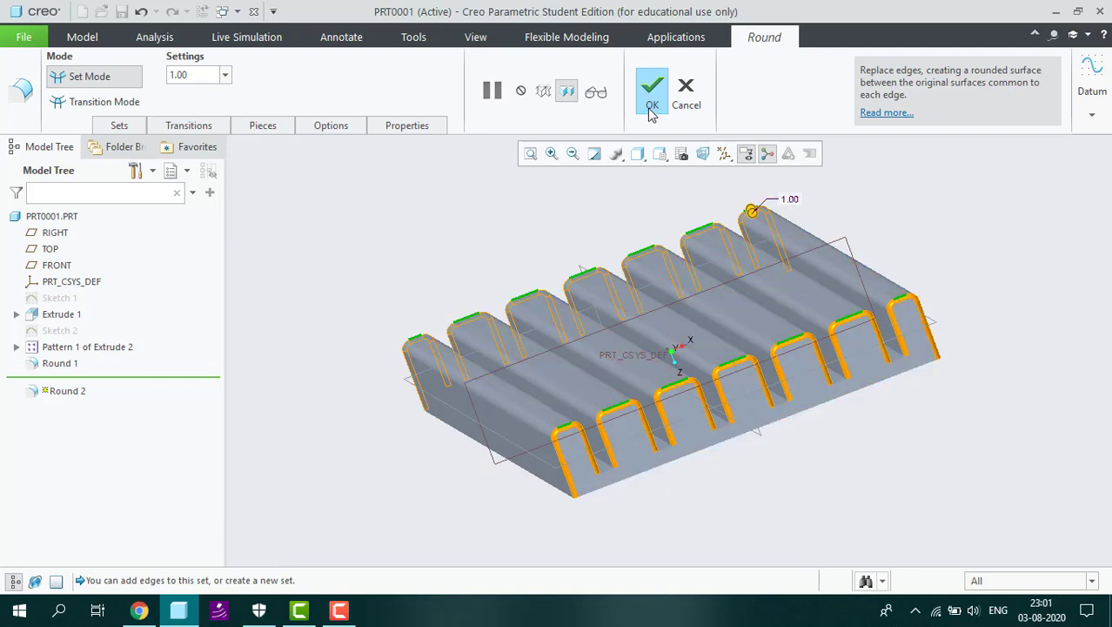
pyautogui.click(660, 102)
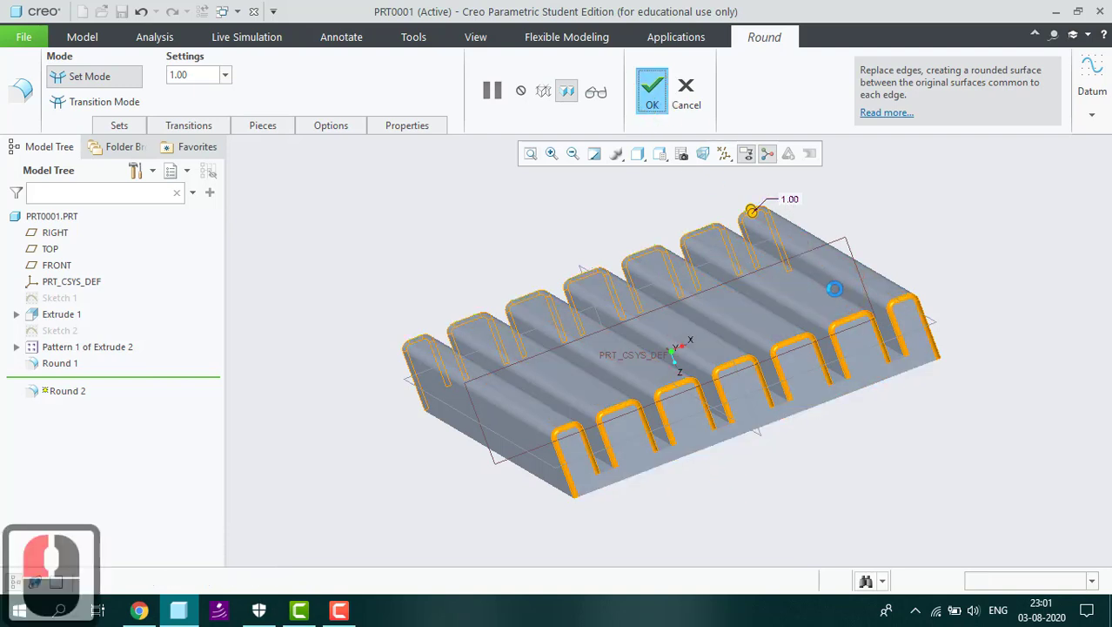
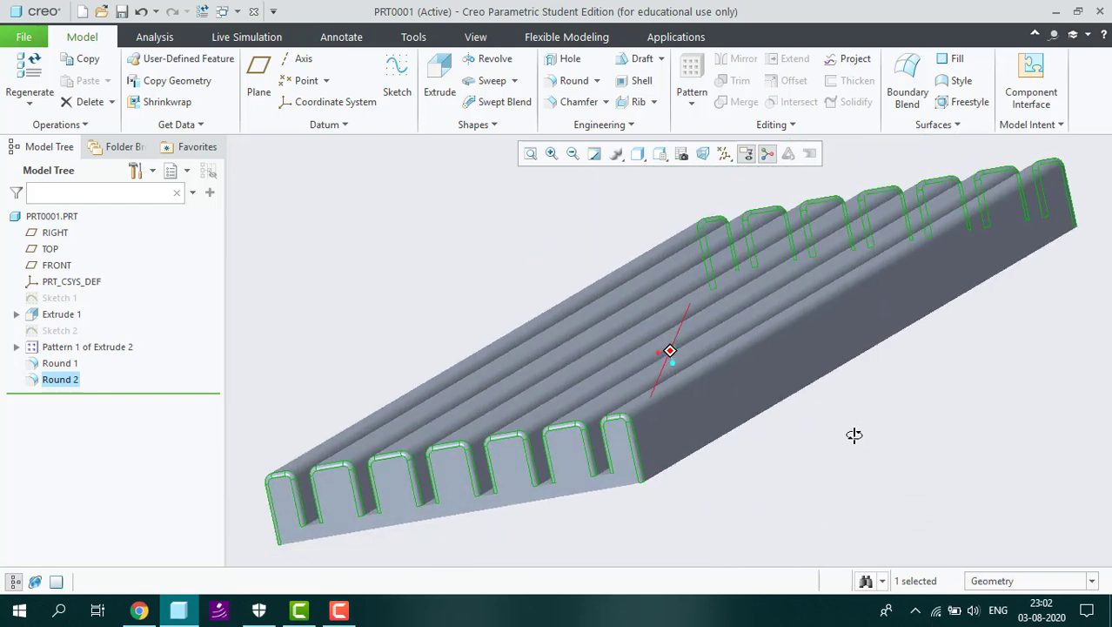
# Step: Orbit and zoom the block, then select its surfaces ready for colouring
pyautogui.middleClick(868, 442)
pyautogui.moveTo(344, 381); pyautogui.dragTo(339, 301)
pyautogui.scroll(3)
pyautogui.scroll(3)
pyautogui.scroll(3)
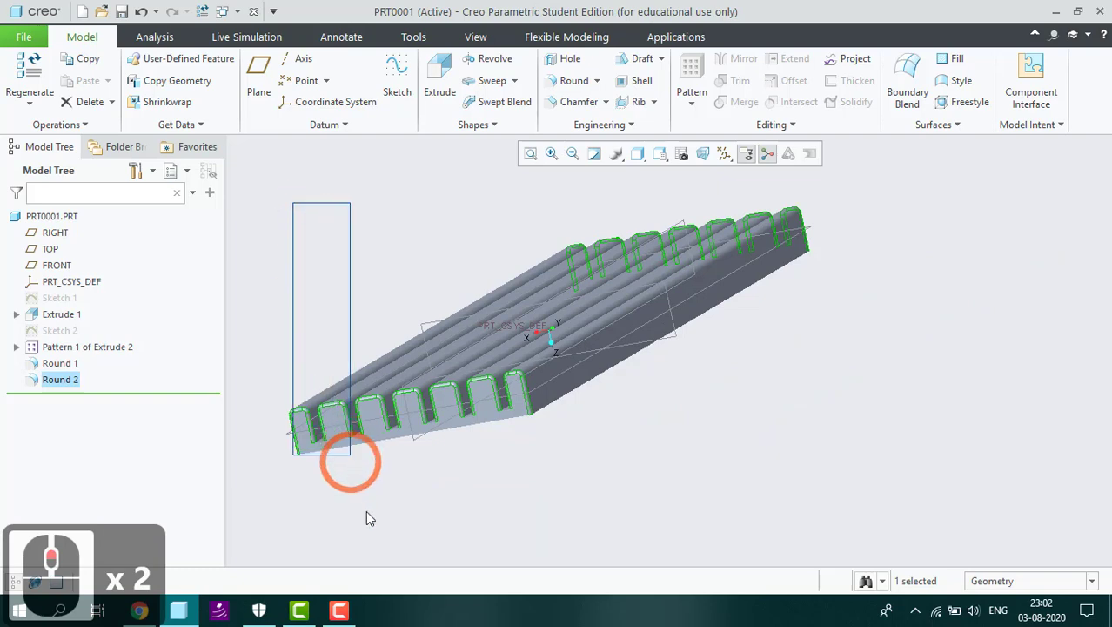
pyautogui.click(840, 476)
pyautogui.scroll(3)
pyautogui.click(481, 44)
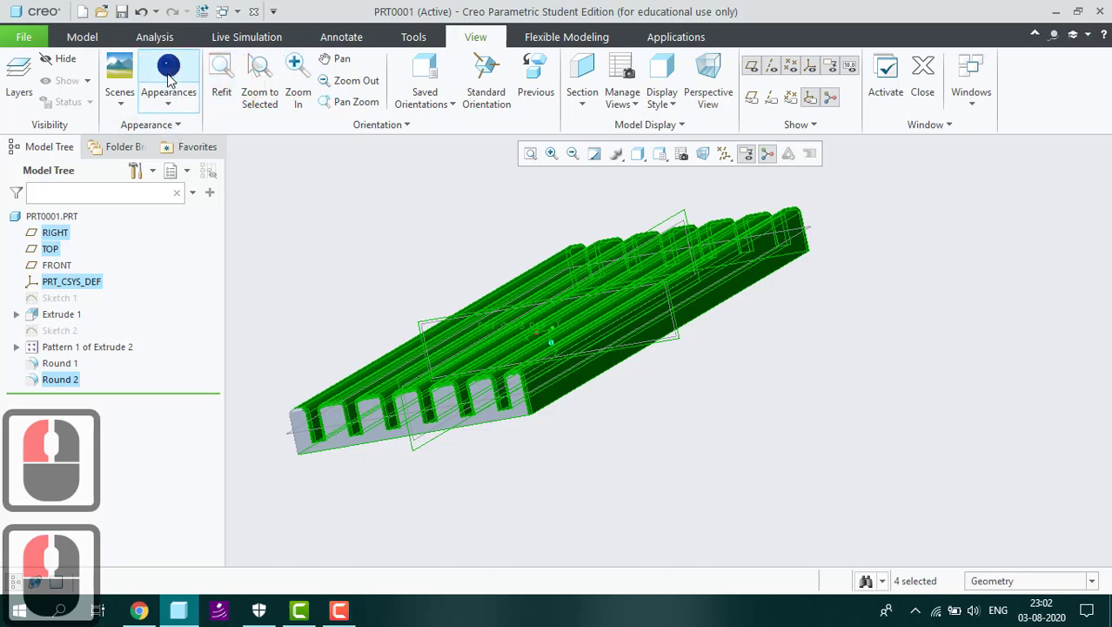
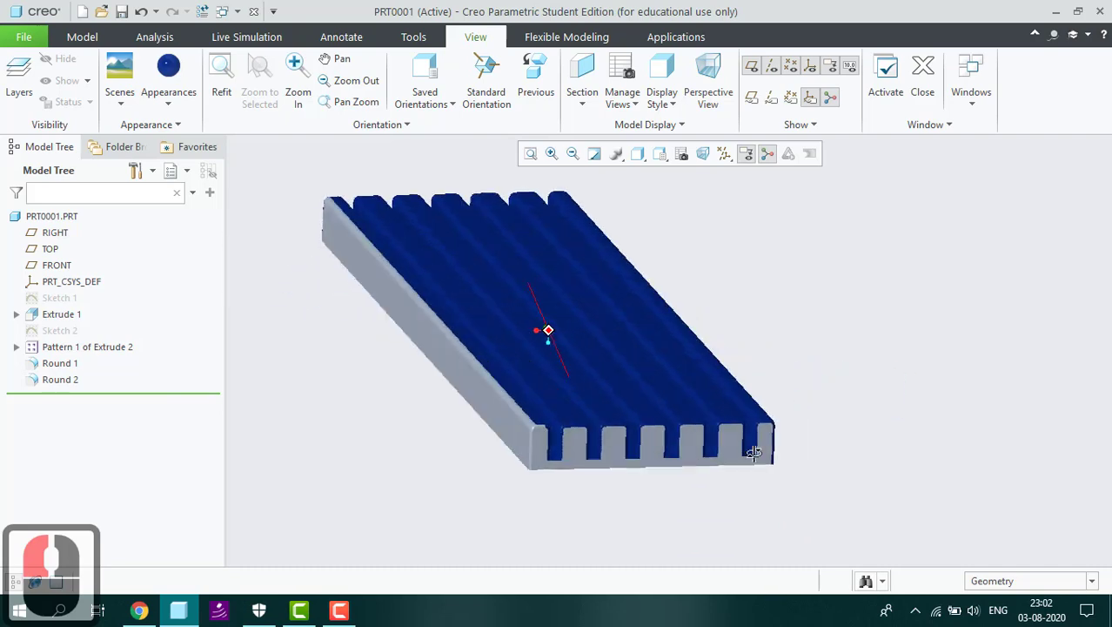
# Step: Apply the blue appearance to the remaining surfaces of the block
pyautogui.click(185, 113)
pyautogui.click(204, 202)
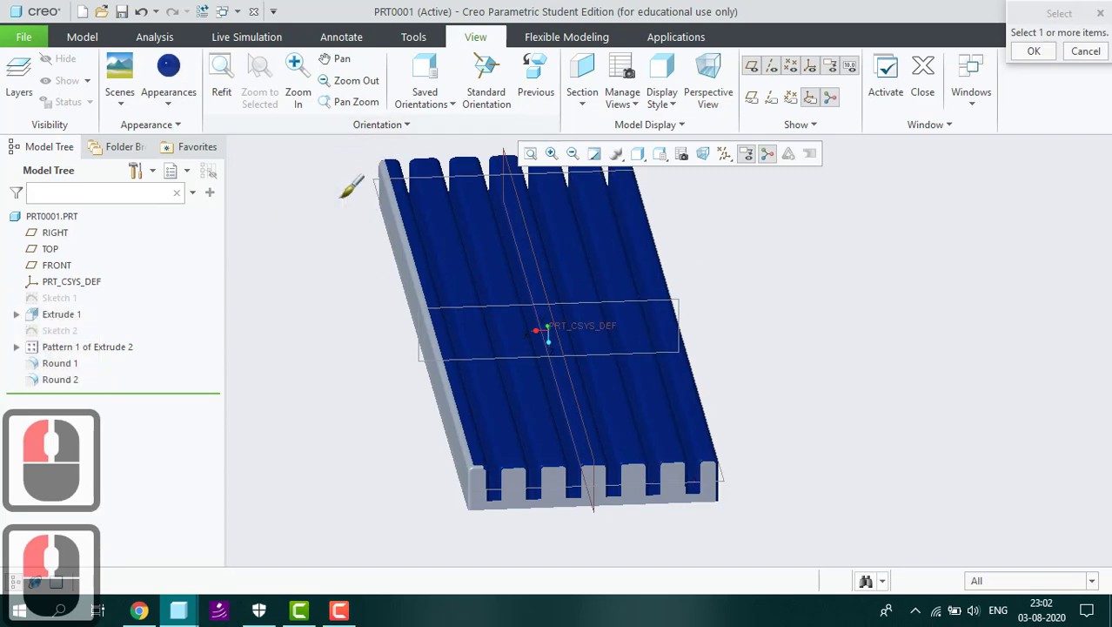
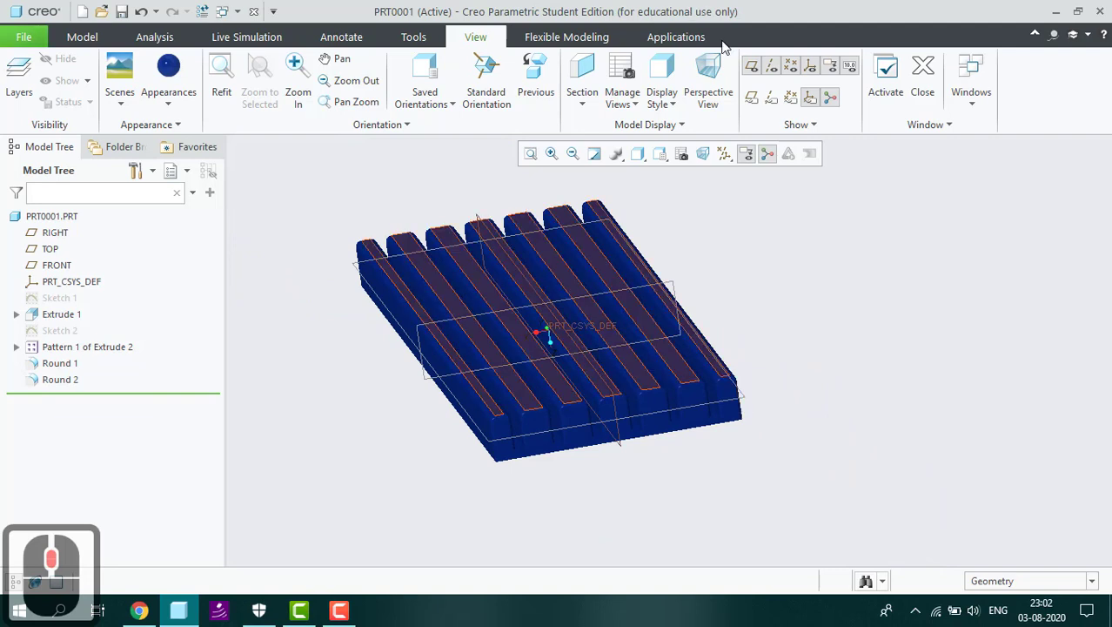
# Step: Launch Render Studio from the Applications tab with the blue block
pyautogui.click(653, 36)
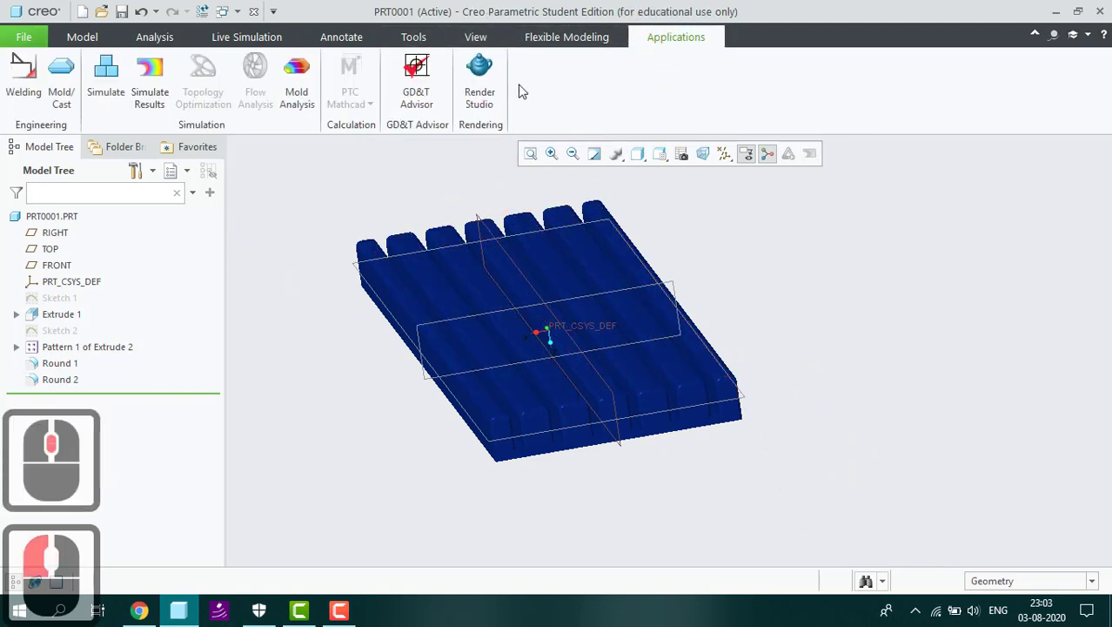
pyautogui.click(496, 99)
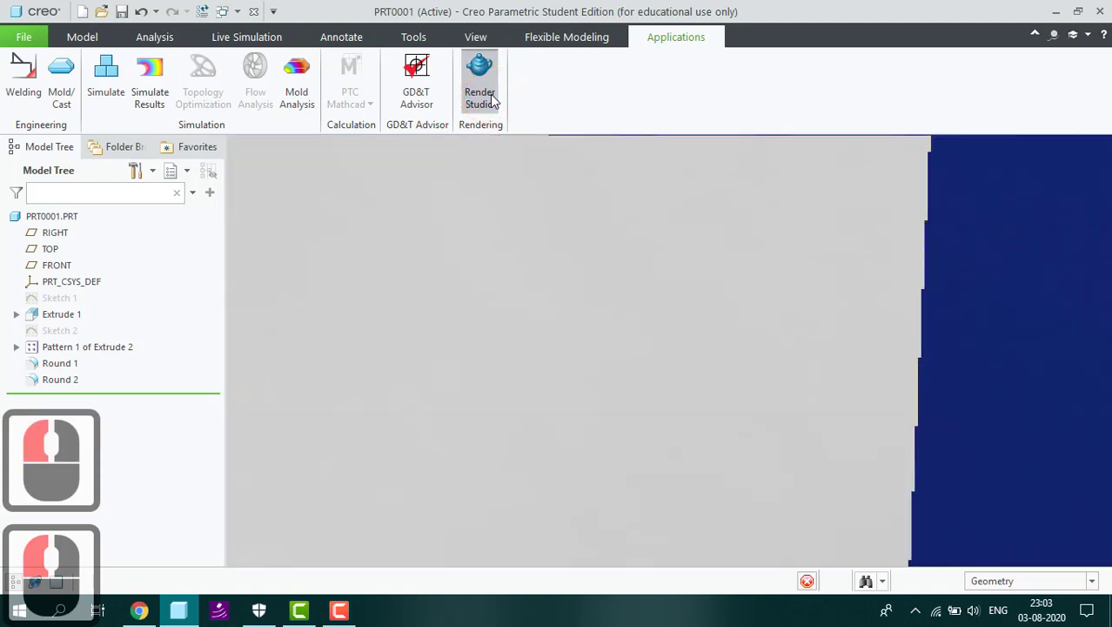